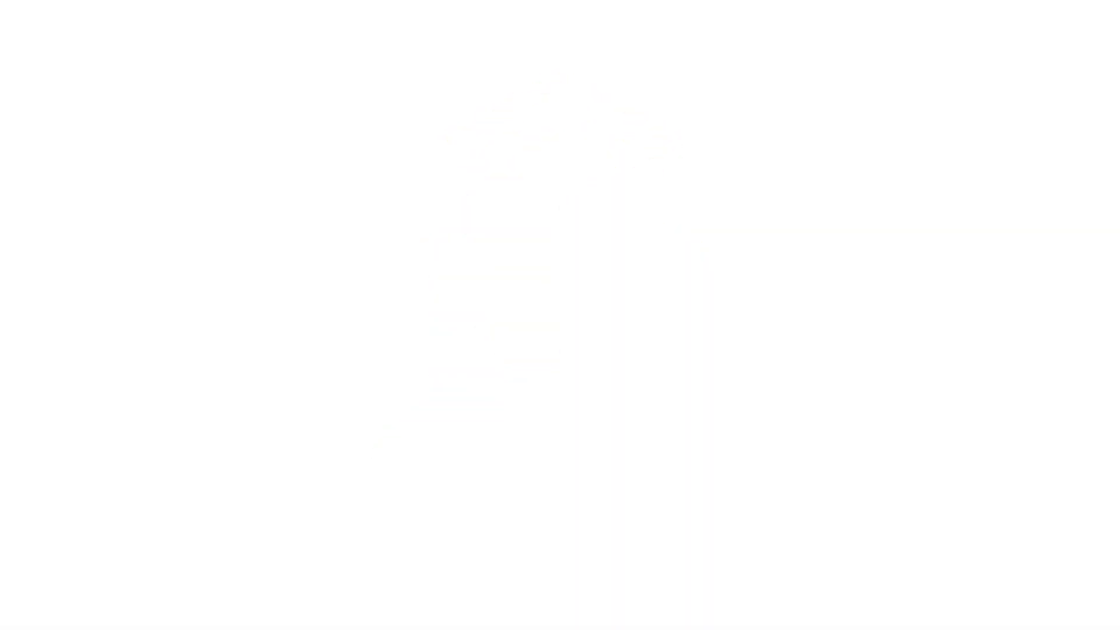
# Deselect the swatch group and zoom the isometric grid artboard to 66.67%.
pyautogui.click(941, 292)
pyautogui.click(18, 89)
pyautogui.moveTo(398, 140); pyautogui.dragTo(293, 149)
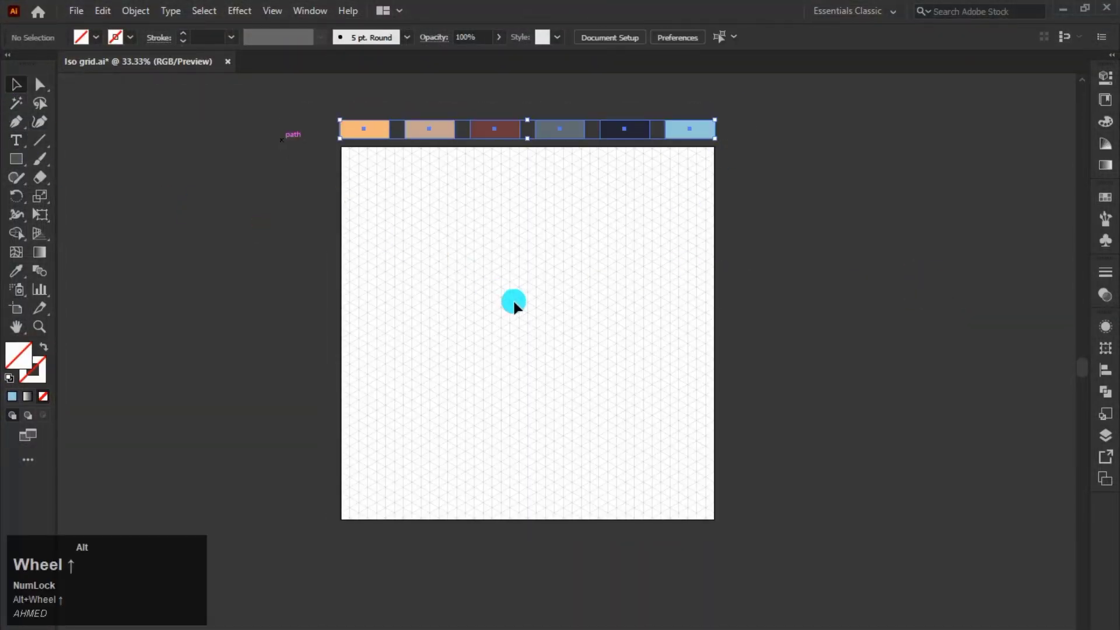
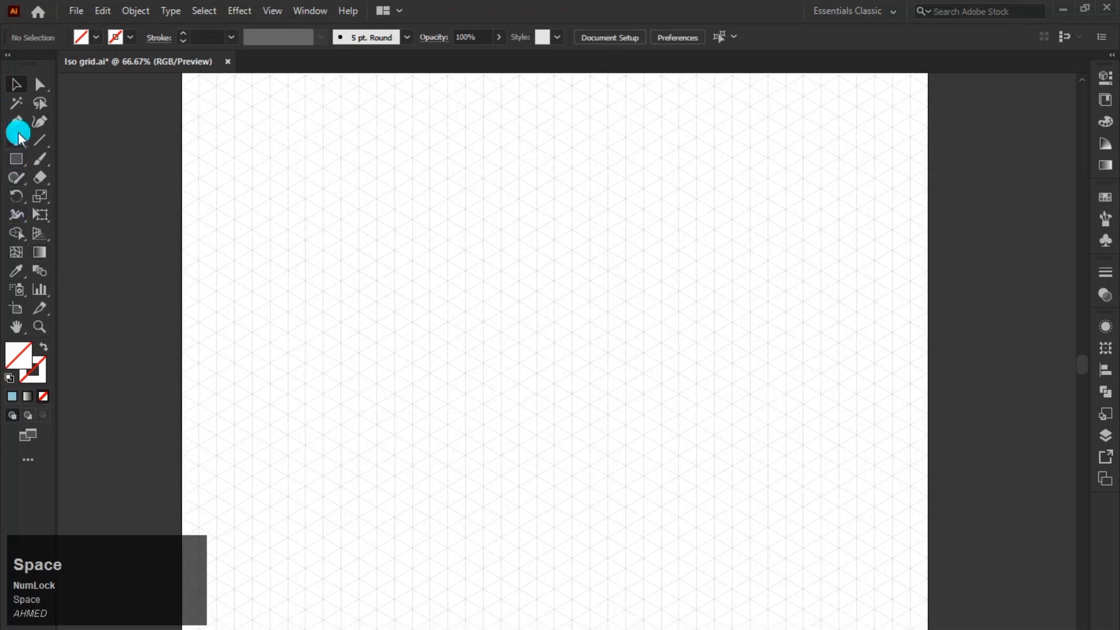
# Switch to the Pen tool to begin drawing the building outline.
pyautogui.click(23, 126)
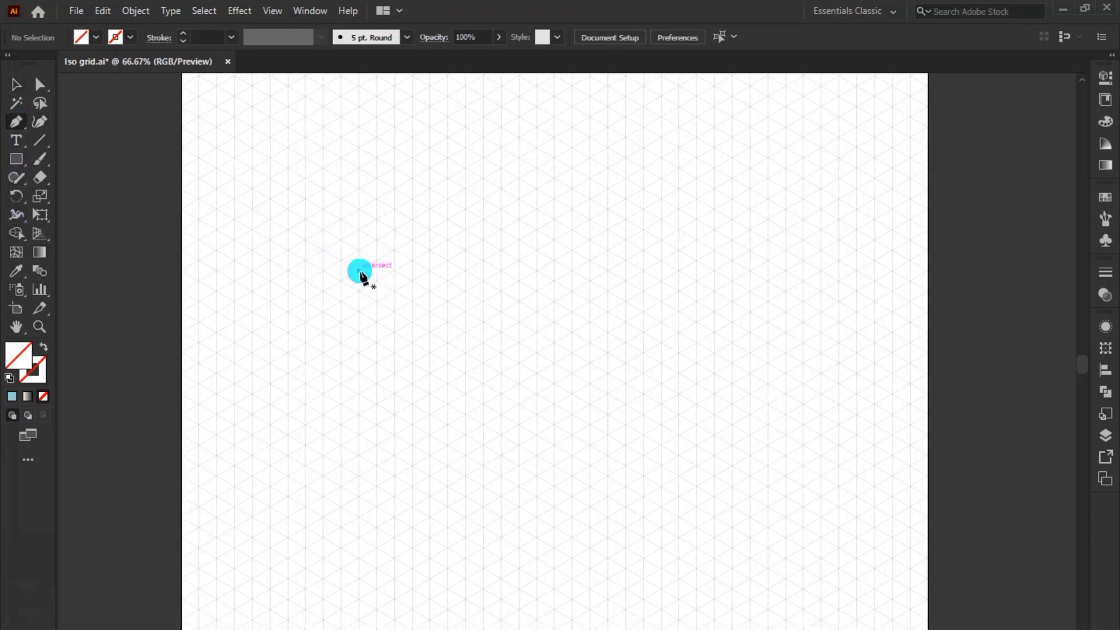
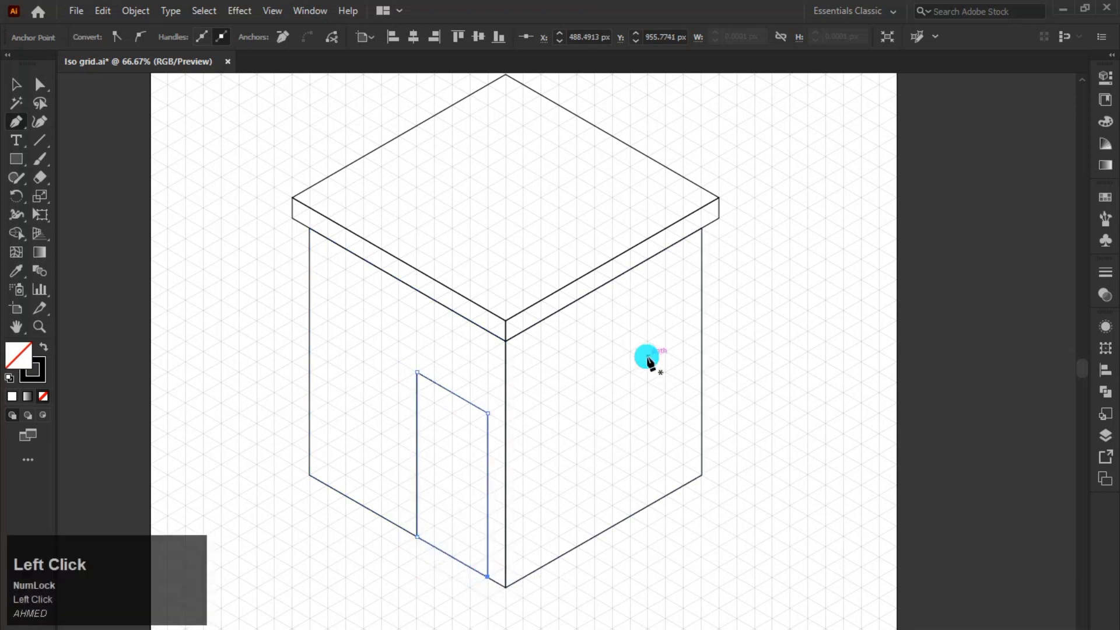
# Deselect the building outline and zoom to 100% on the door area.
pyautogui.click(22, 94)
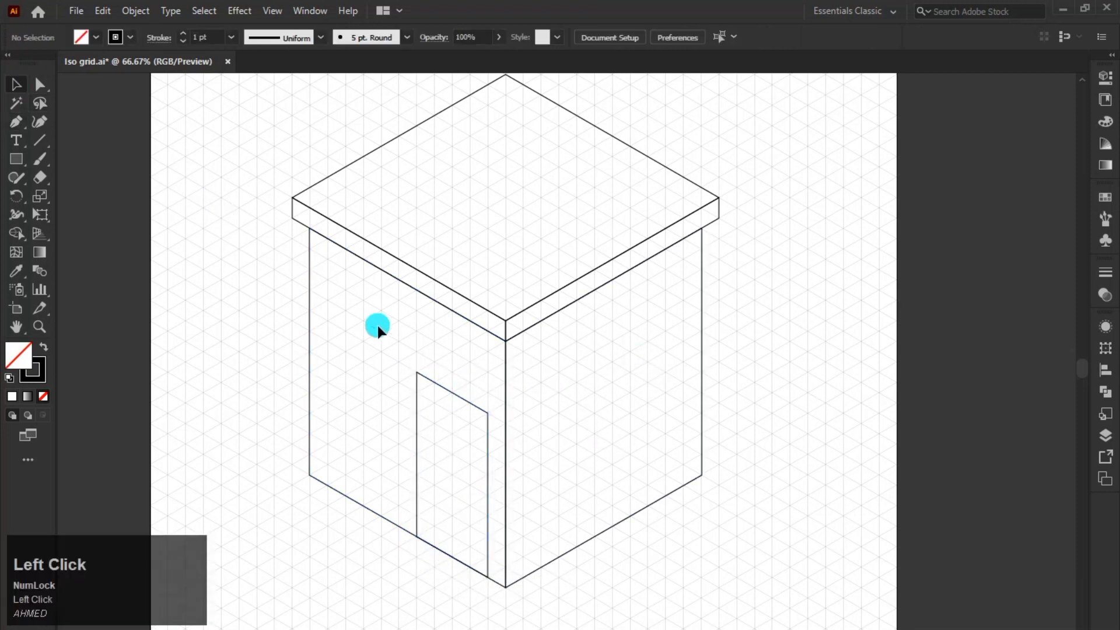
pyautogui.scroll(3)
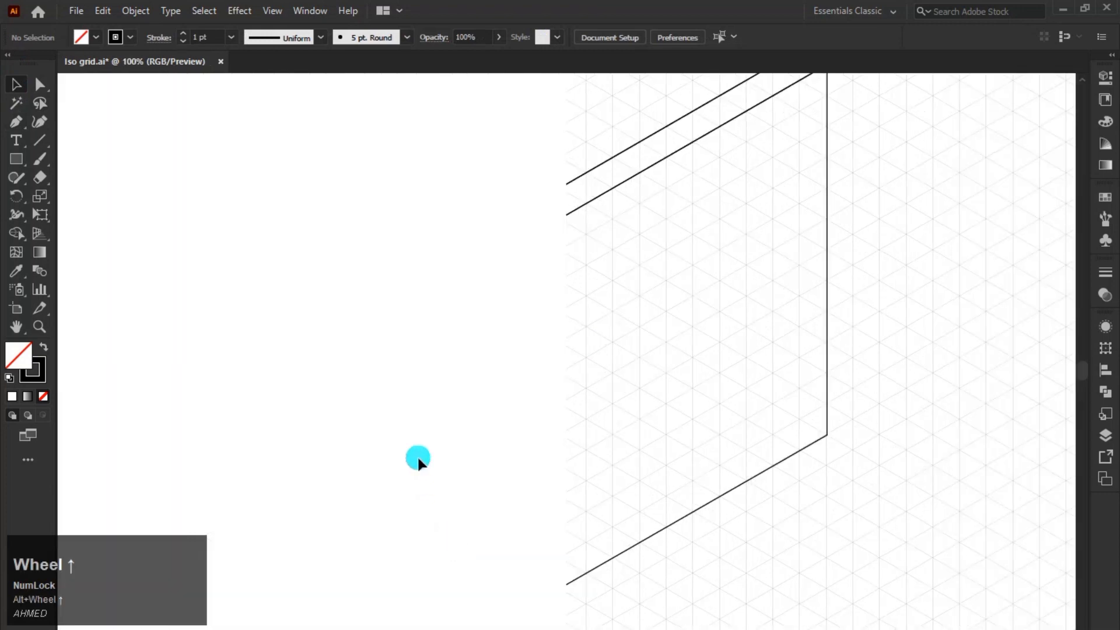
pyautogui.click(440, 404)
pyautogui.press('space')
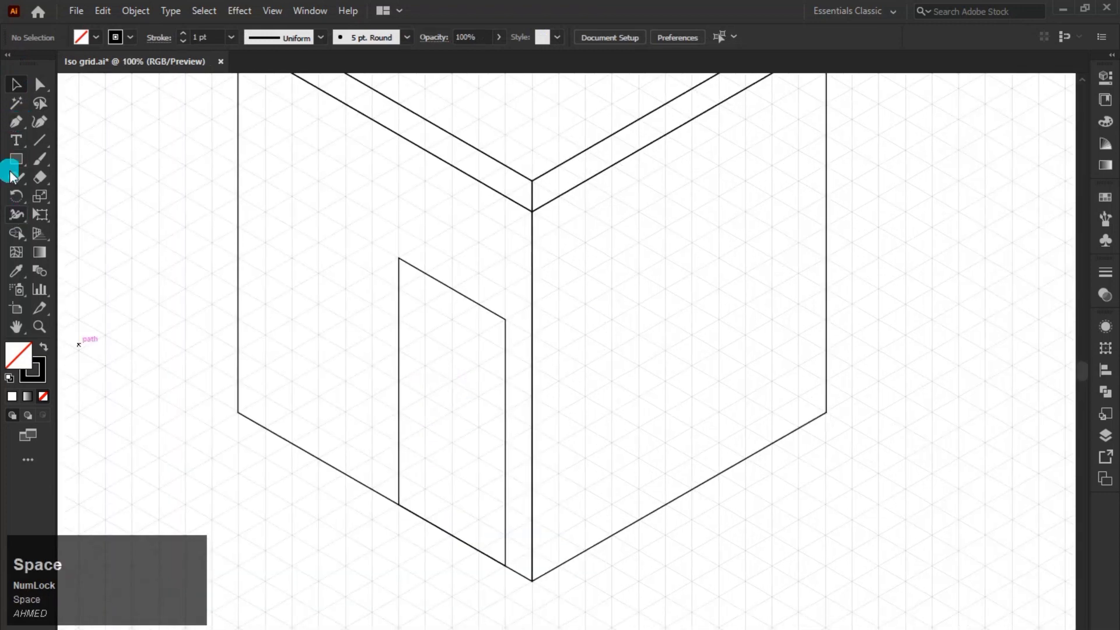
# Draw the door frame's left strip and top edge with the Pen tool.
pyautogui.click(21, 82)
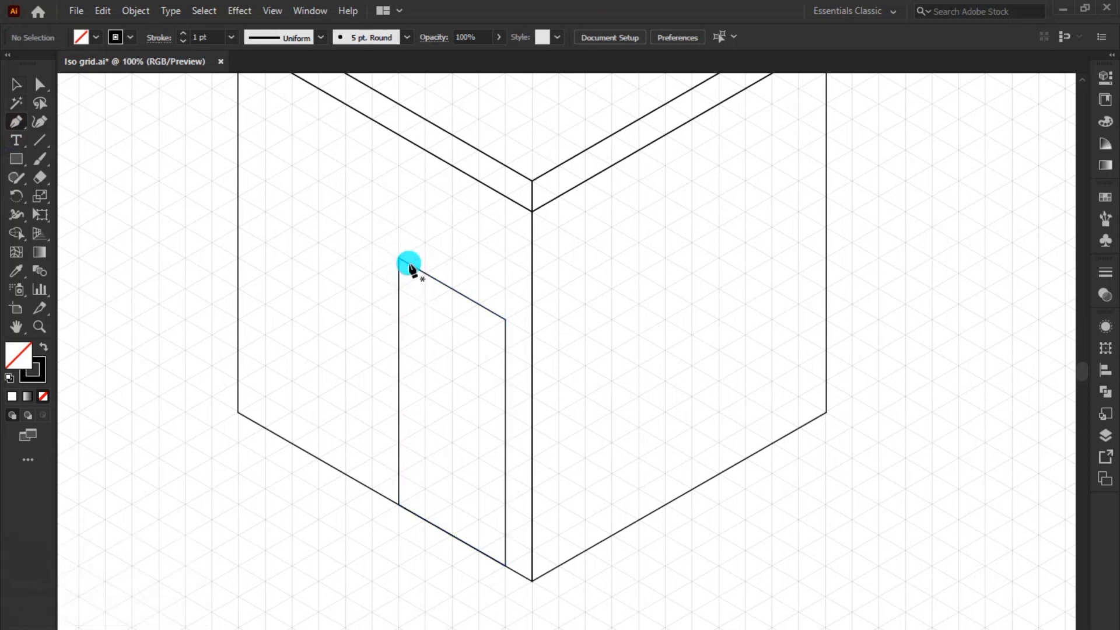
pyautogui.click(413, 271)
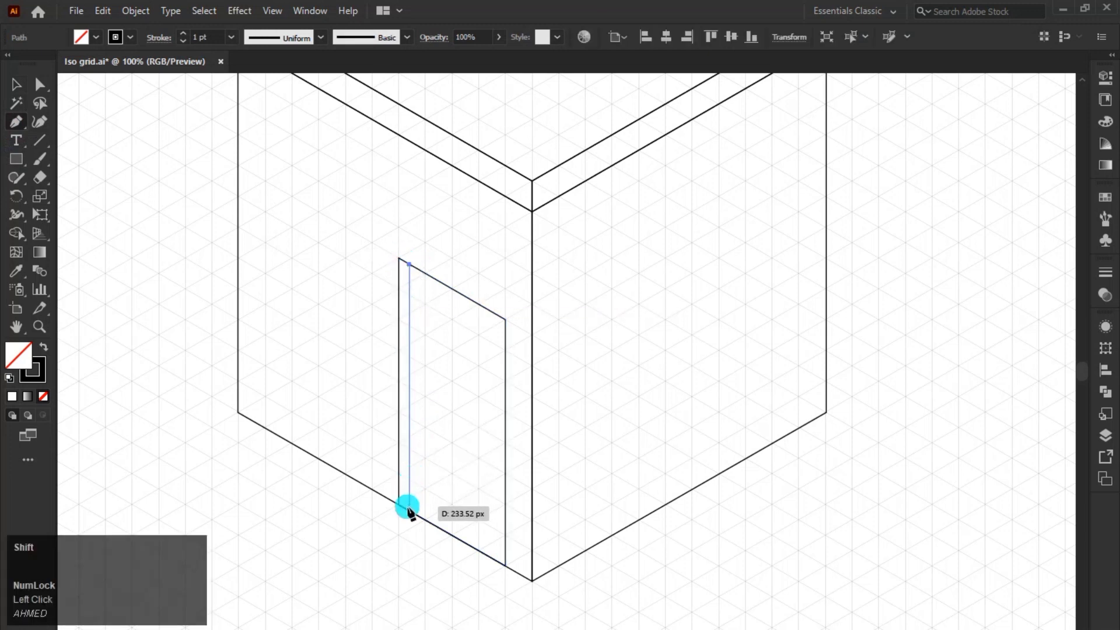
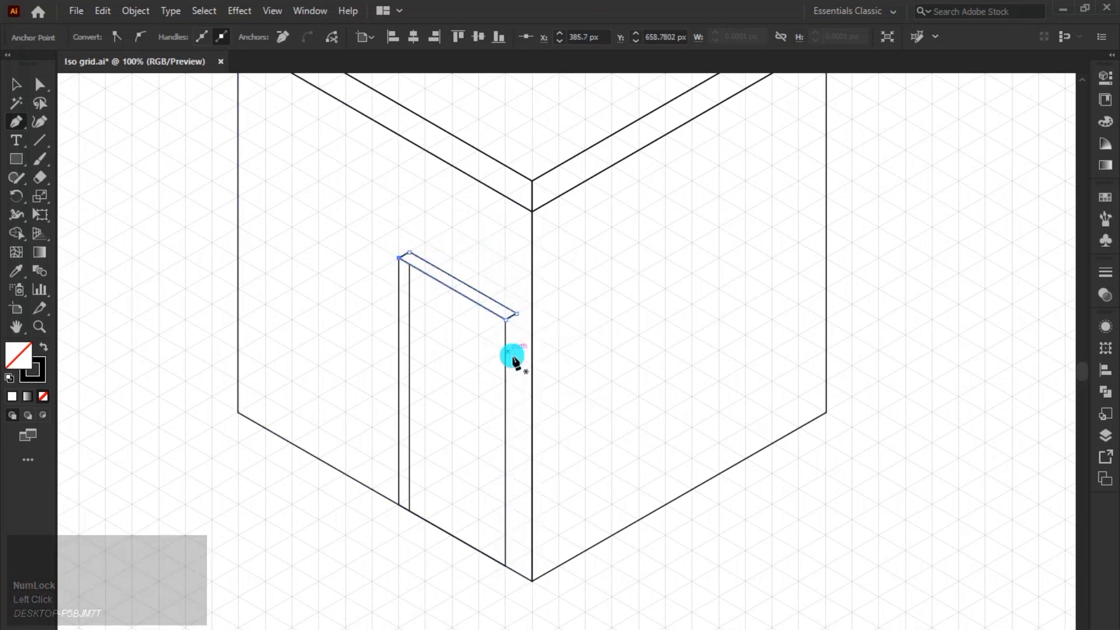
pyautogui.click(31, 94)
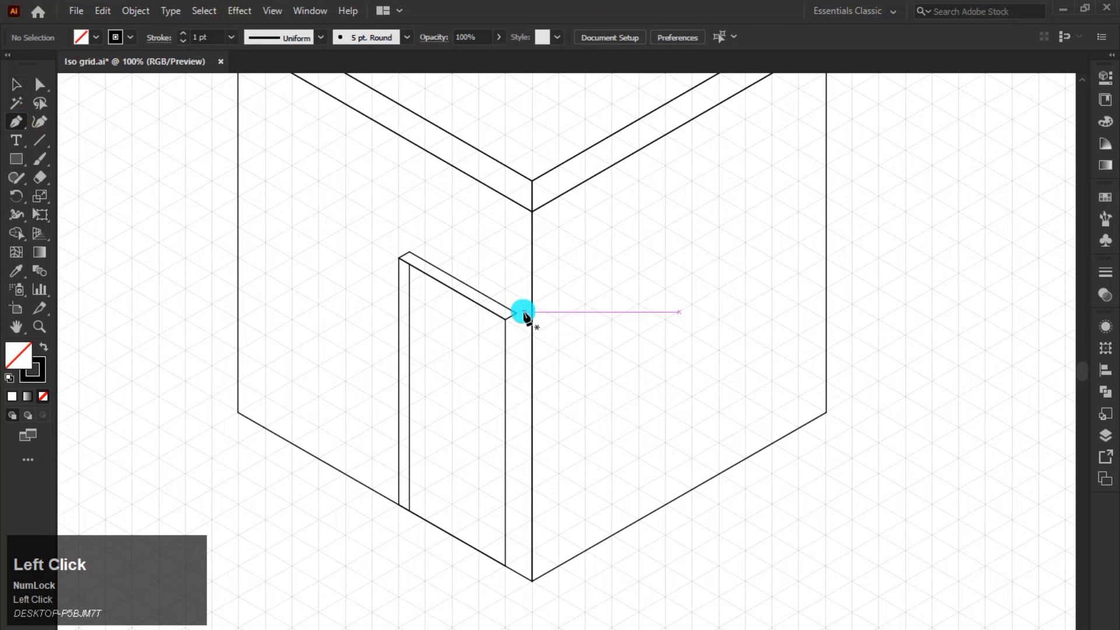
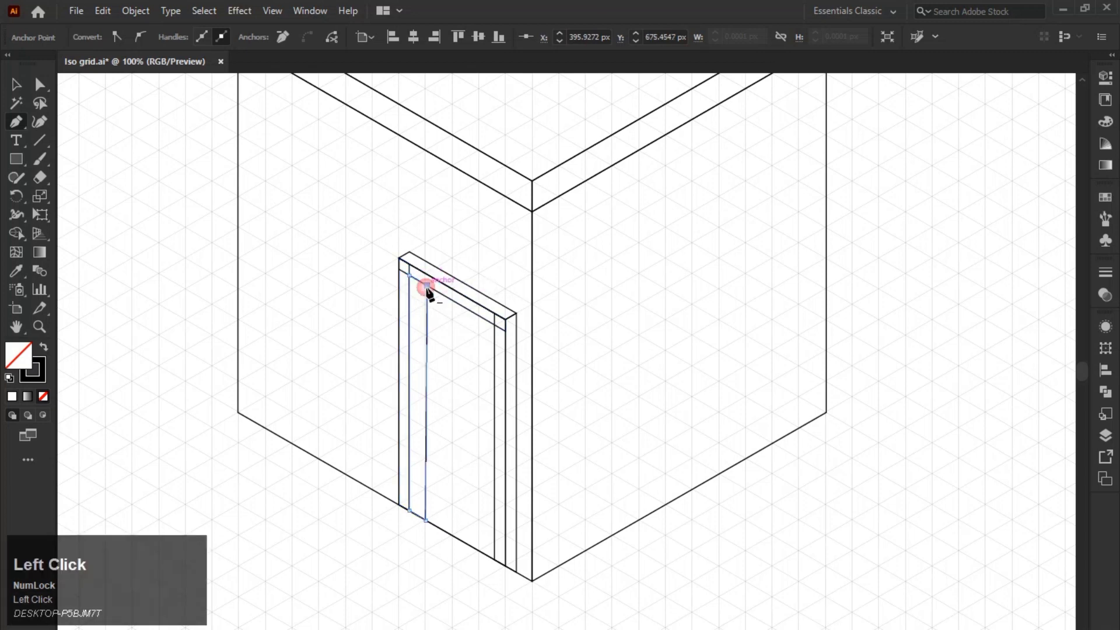
# Marquee-select the door and surrounding wall paths for merging.
pyautogui.moveTo(578, 546); pyautogui.dragTo(493, 321)
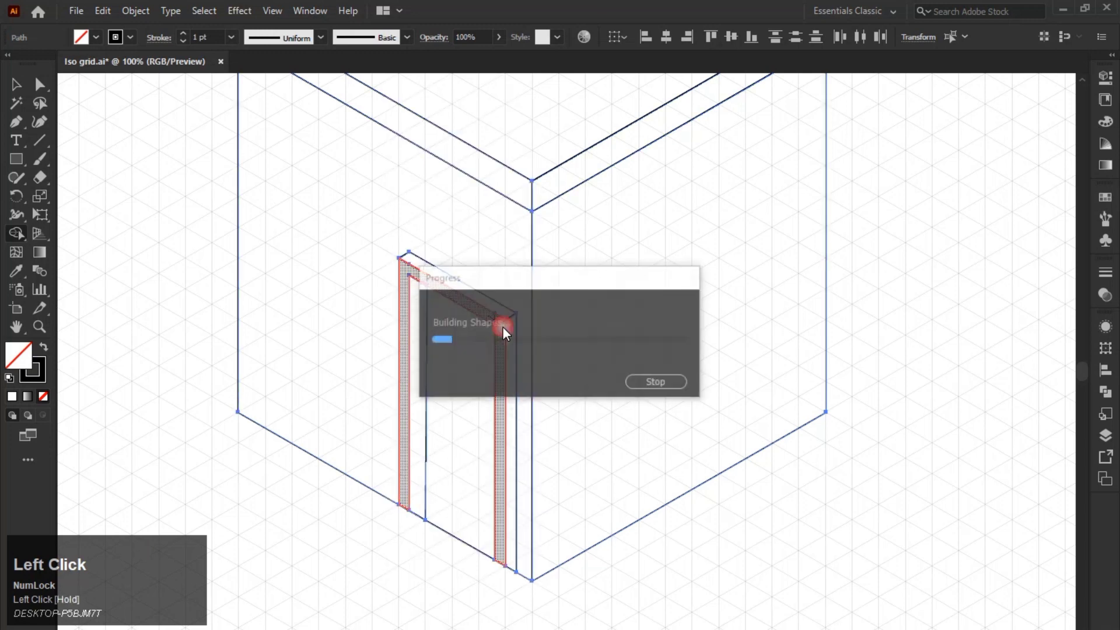
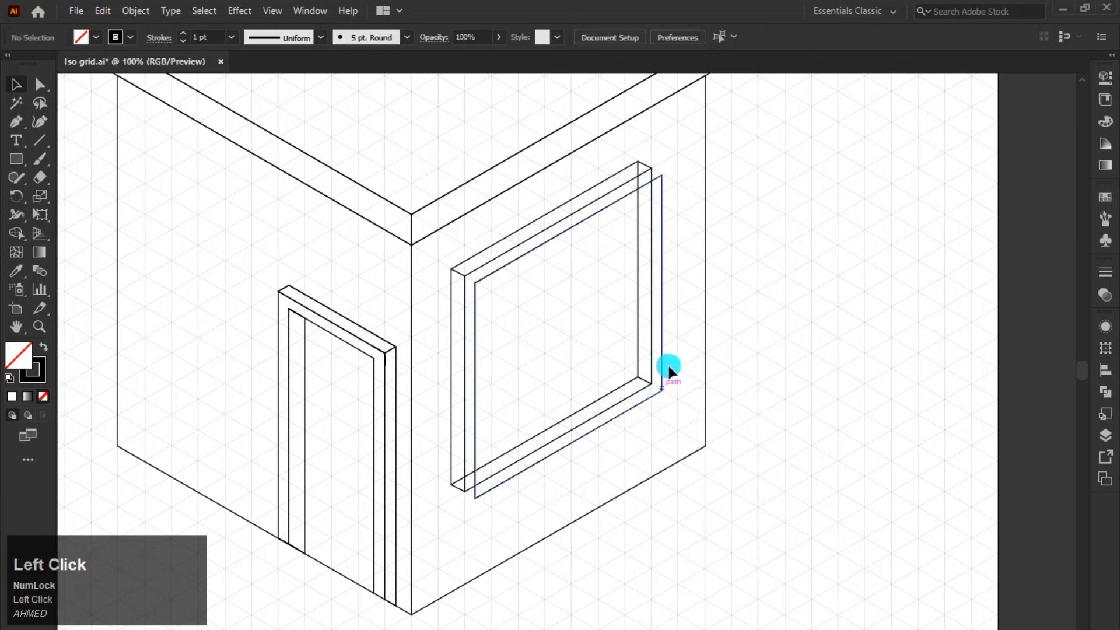
# Select the right wall and its window paths.
pyautogui.click(672, 302)
pyautogui.moveTo(655, 438); pyautogui.dragTo(23, 231)
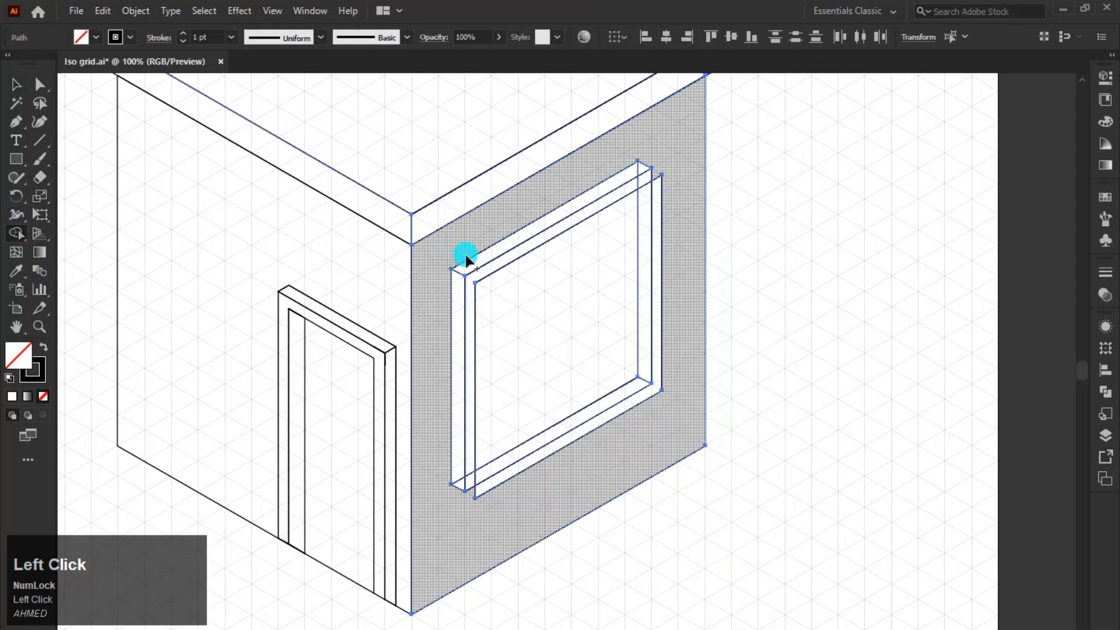
# Merge the window frame segments with Shape Builder, undoing one stray merge.
pyautogui.moveTo(655, 184); pyautogui.dragTo(666, 211)
pyautogui.click(665, 227)
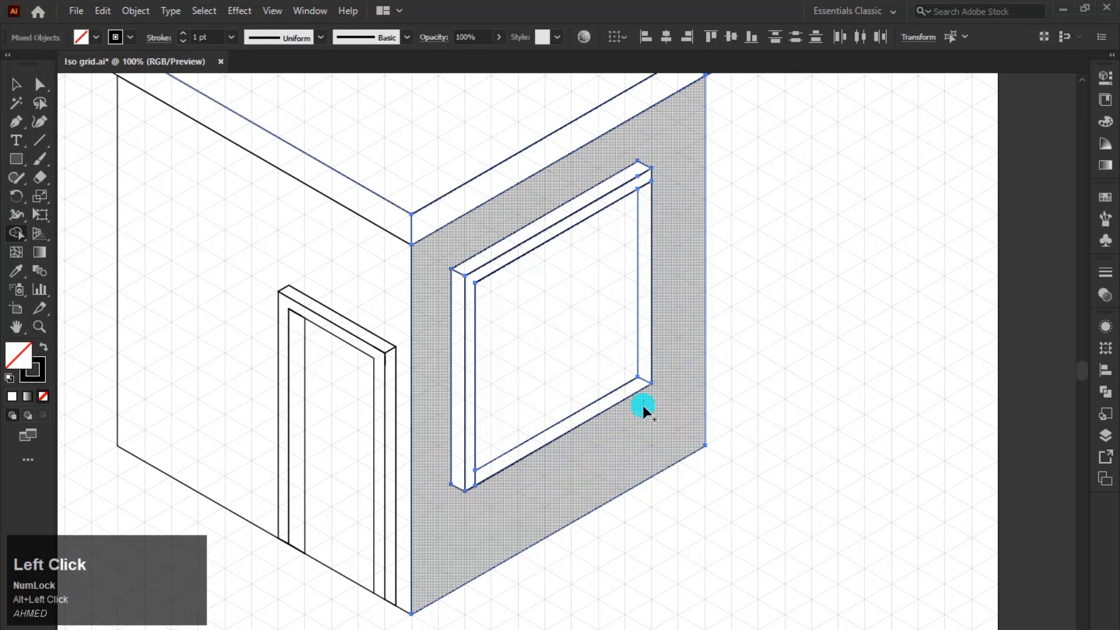
pyautogui.press('ctrl+z')
pyautogui.click(801, 302)
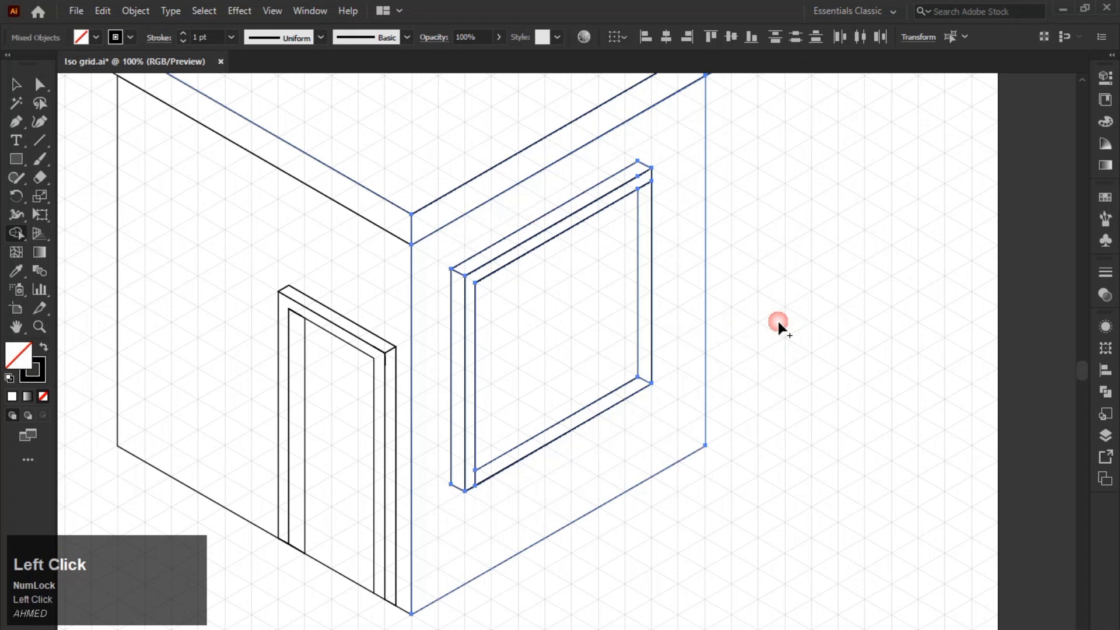
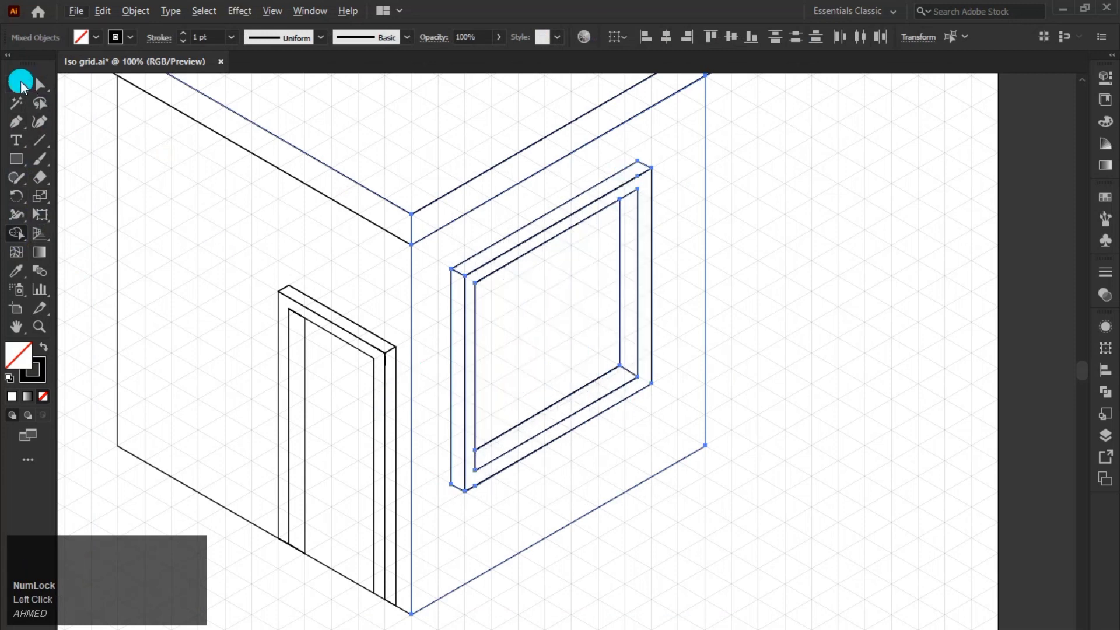
# With the Selection tool, drag a copy of the window toward the left wall.
pyautogui.click(34, 98)
pyautogui.scroll(-3)
pyautogui.moveTo(487, 381); pyautogui.dragTo(438, 343)
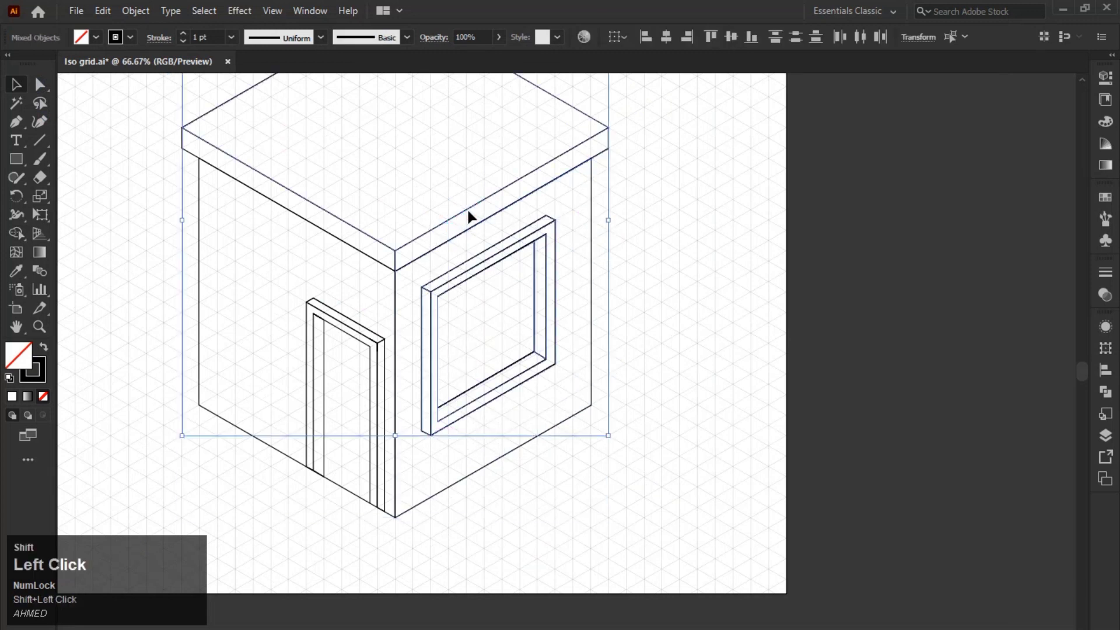
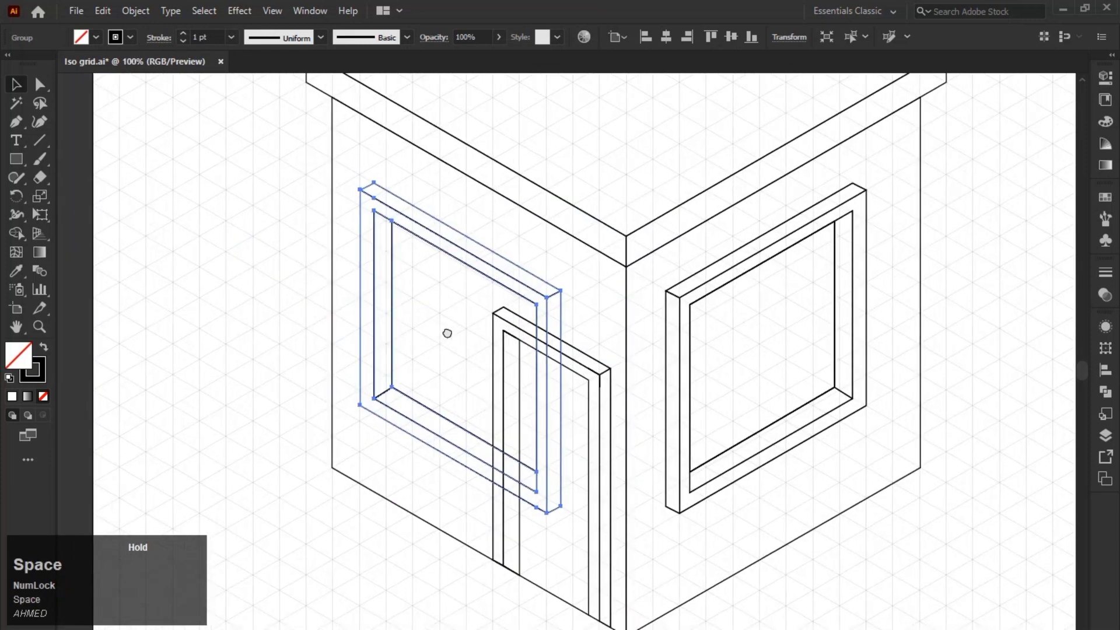
pyautogui.scroll(3)
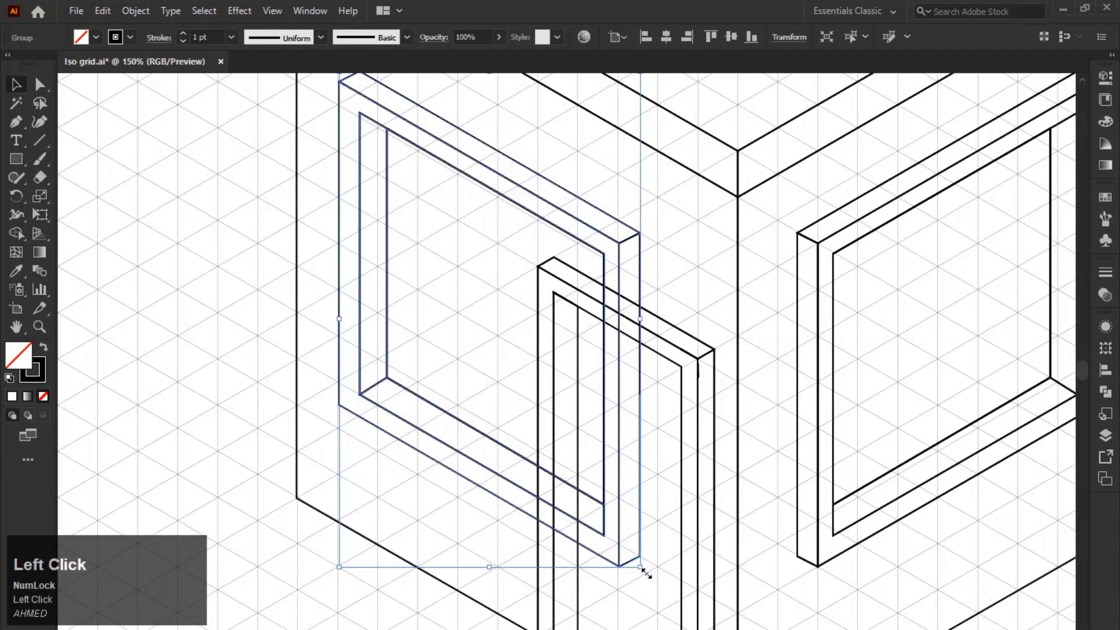
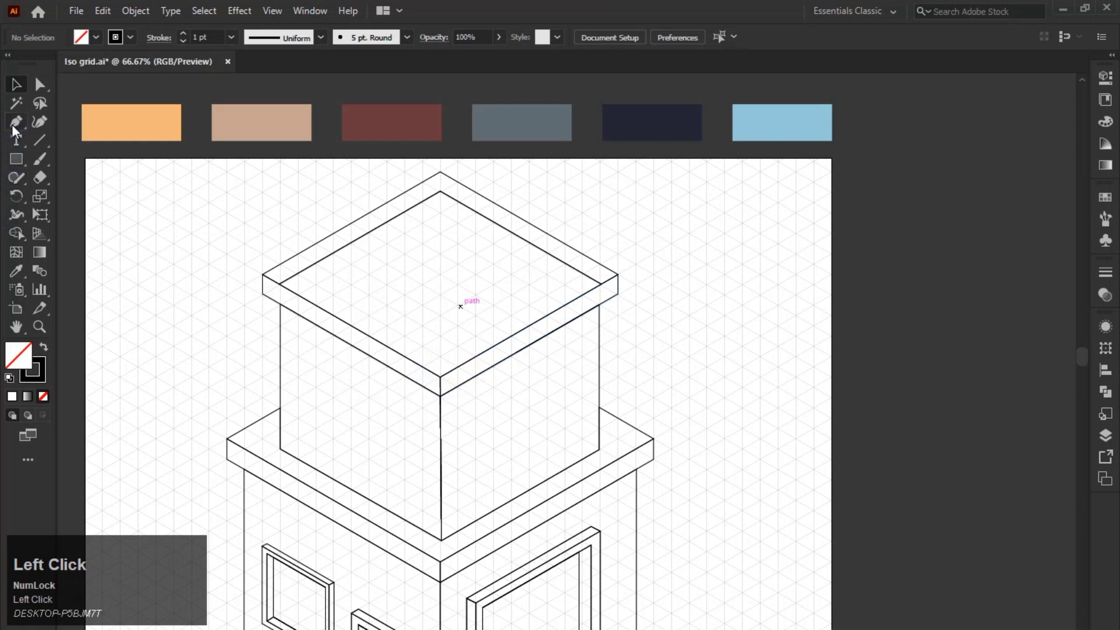
# Draw the inner roof edges and merge the rim regions into one parapet shape.
pyautogui.click(304, 280)
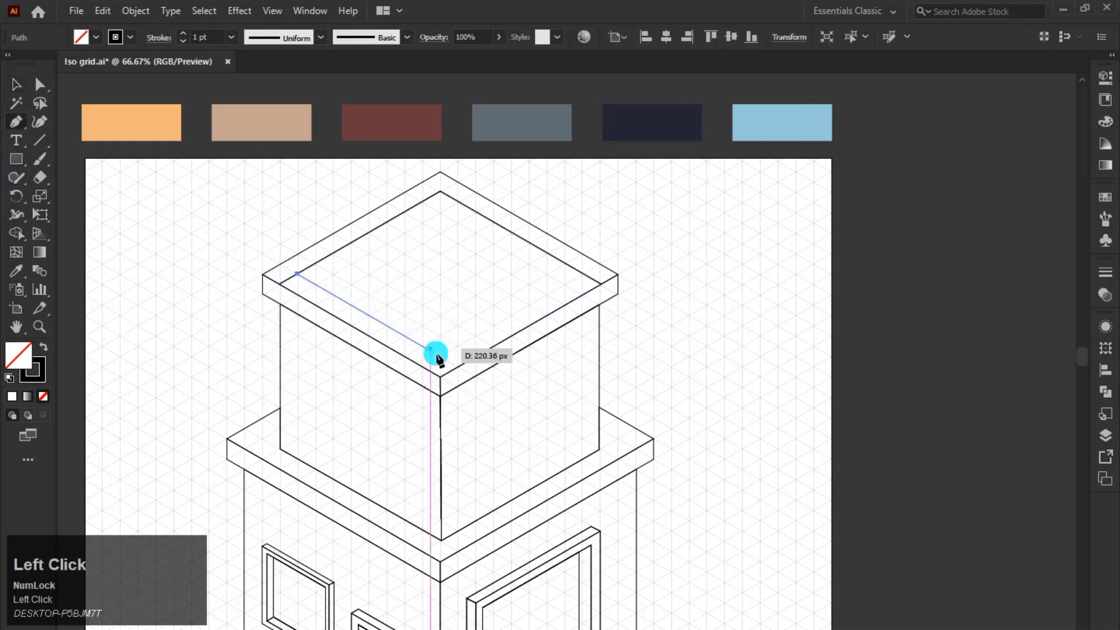
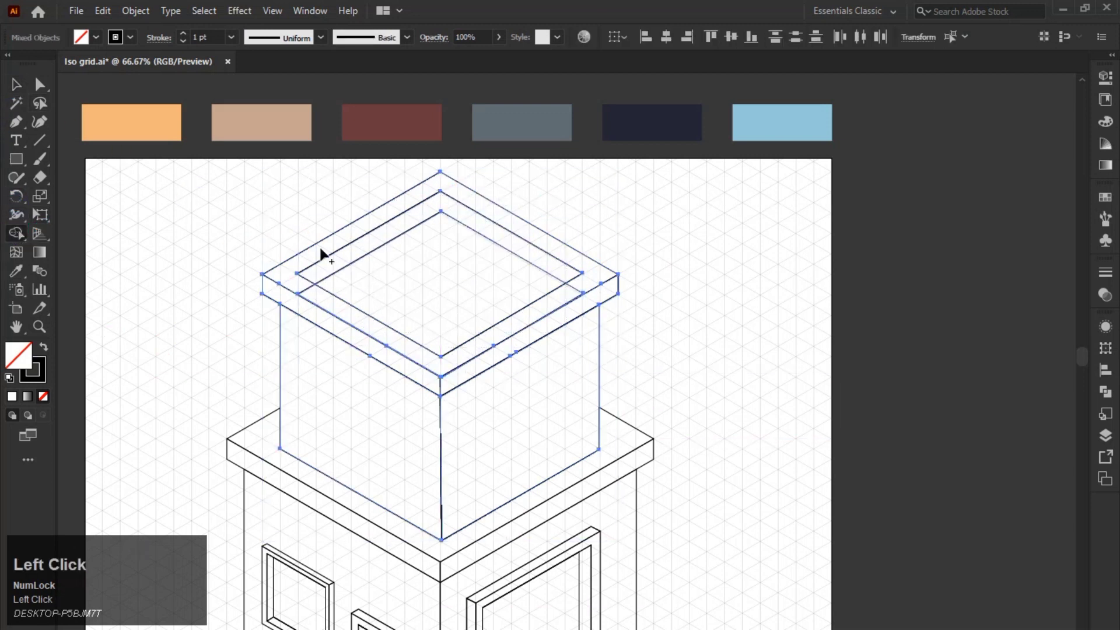
pyautogui.moveTo(312, 294); pyautogui.dragTo(24, 91)
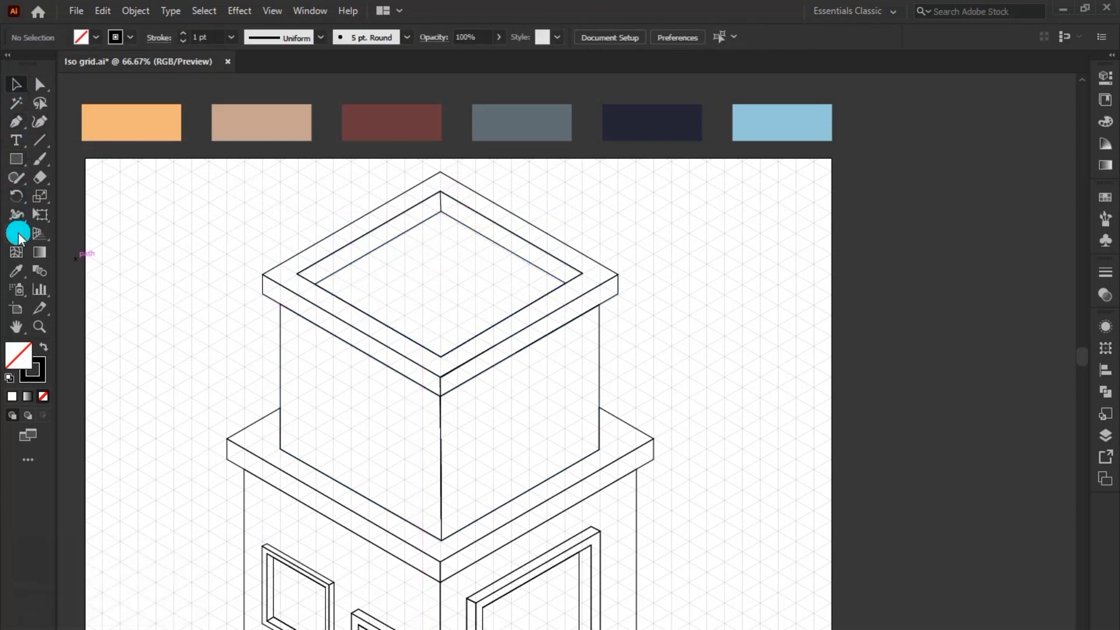
# Zoom in on the centre of the upper roof with the Pen tool active.
pyautogui.click(20, 128)
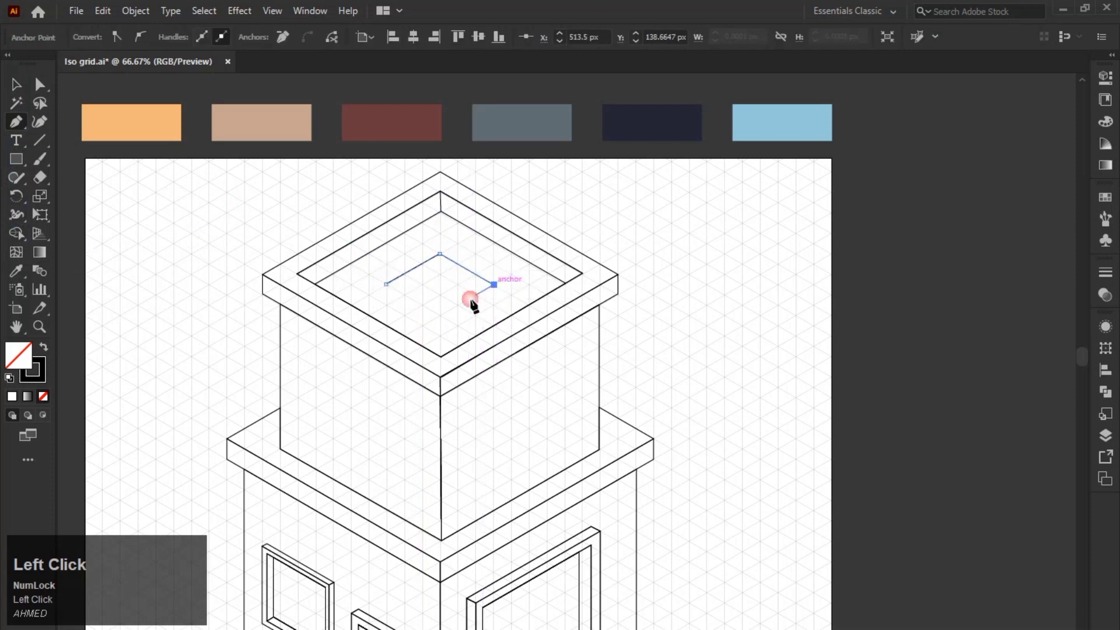
pyautogui.scroll(3)
pyautogui.moveTo(438, 320); pyautogui.dragTo(433, 337)
pyautogui.scroll(3)
# Draw the vent box faces and start its inner rim outline.
pyautogui.click(16, 126)
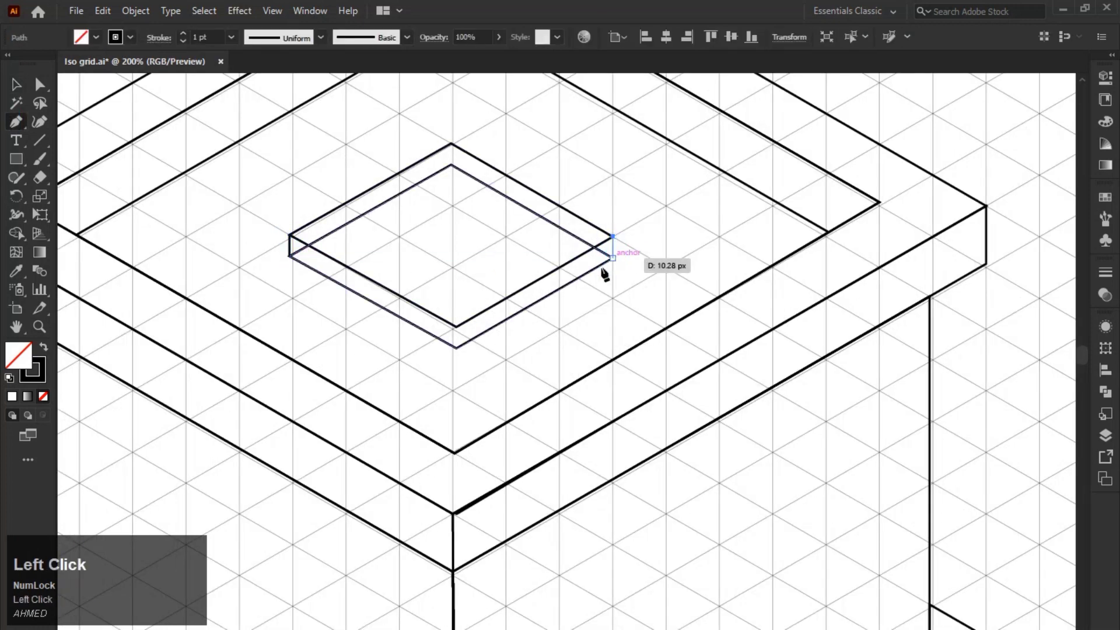
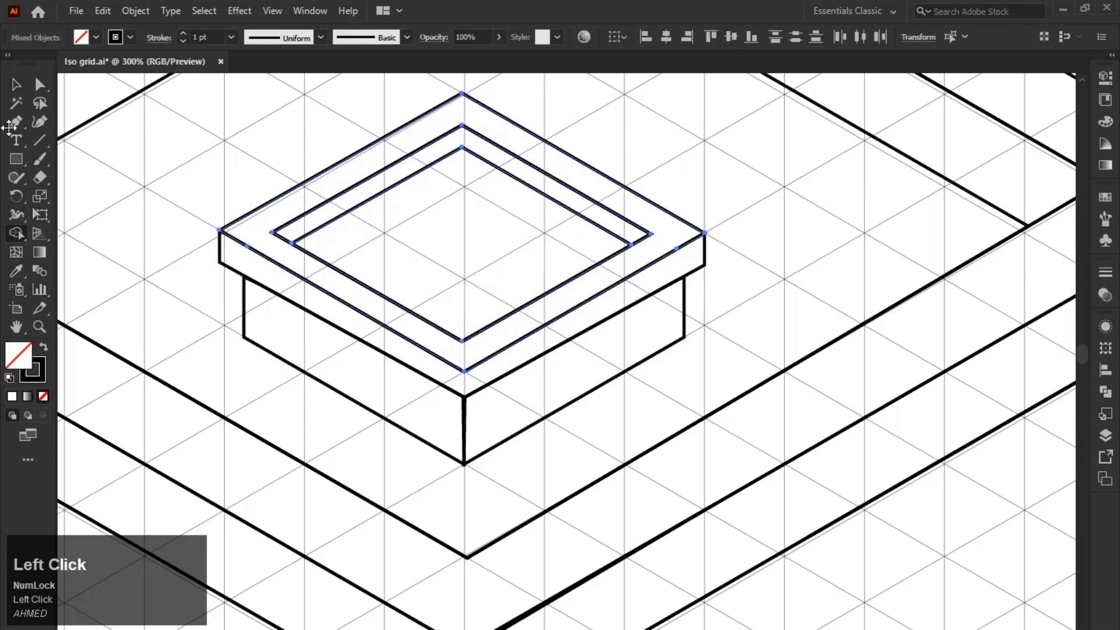
pyautogui.click(20, 83)
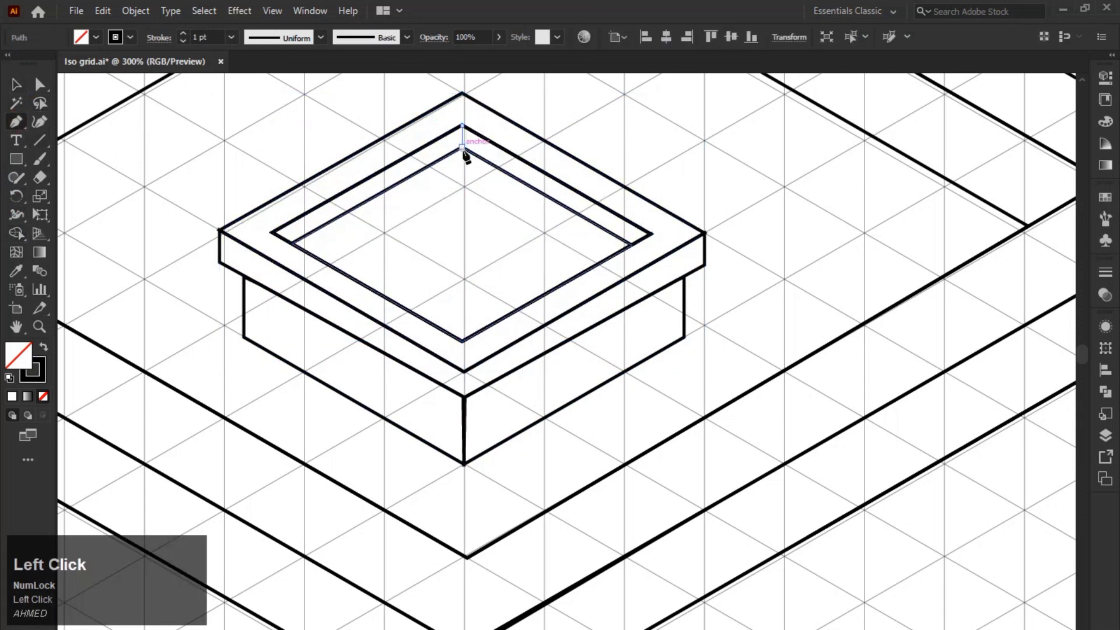
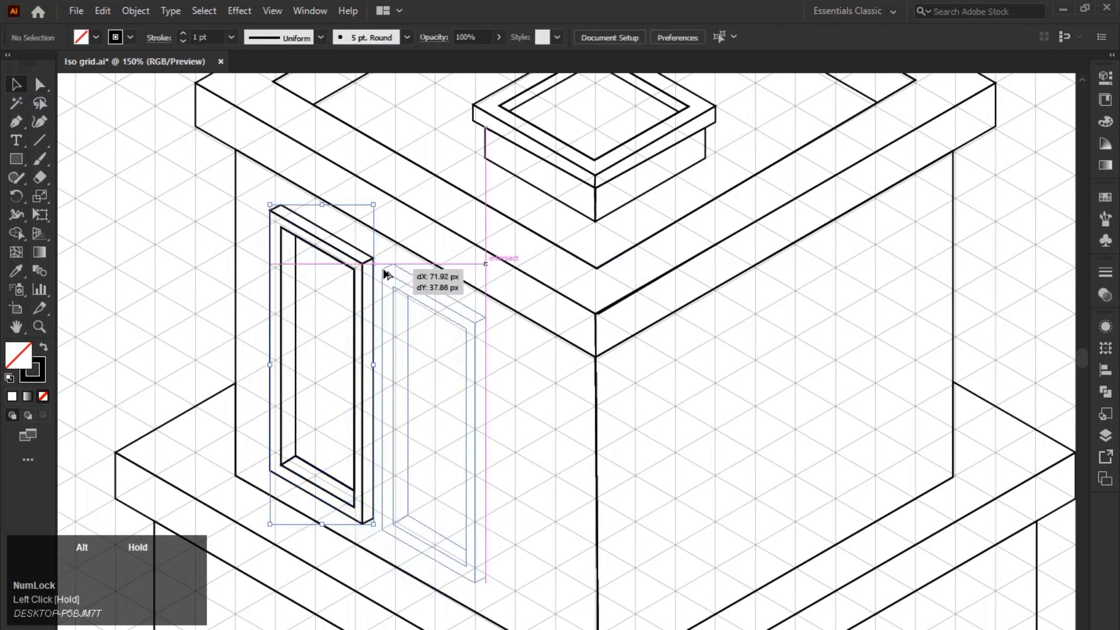
# Duplicate the tall window while nudging it into place on the left face.
pyautogui.press('Down')
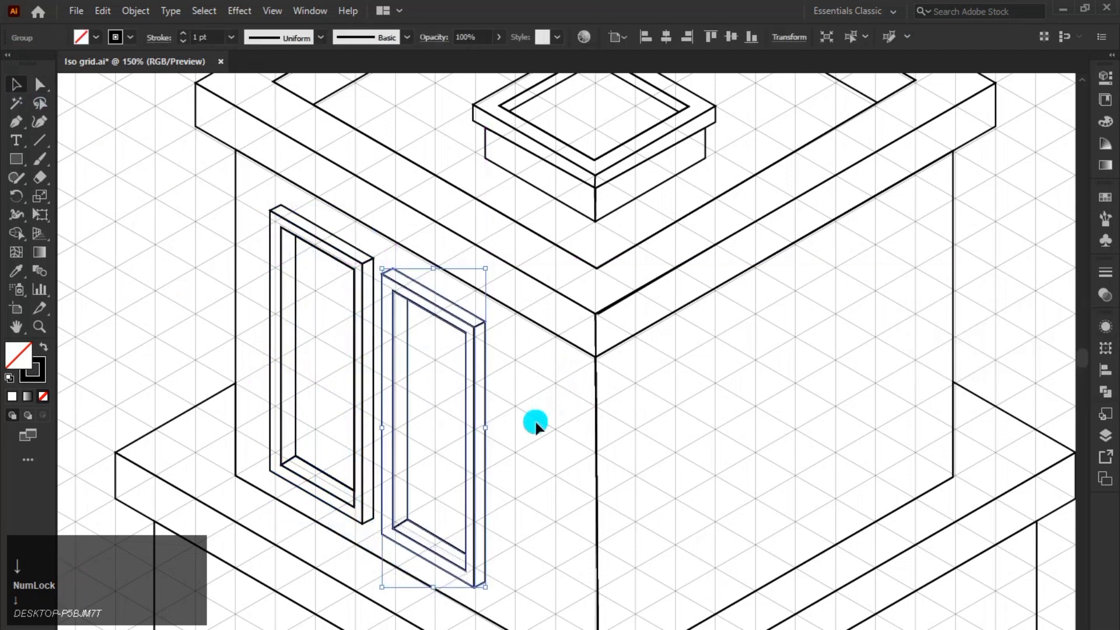
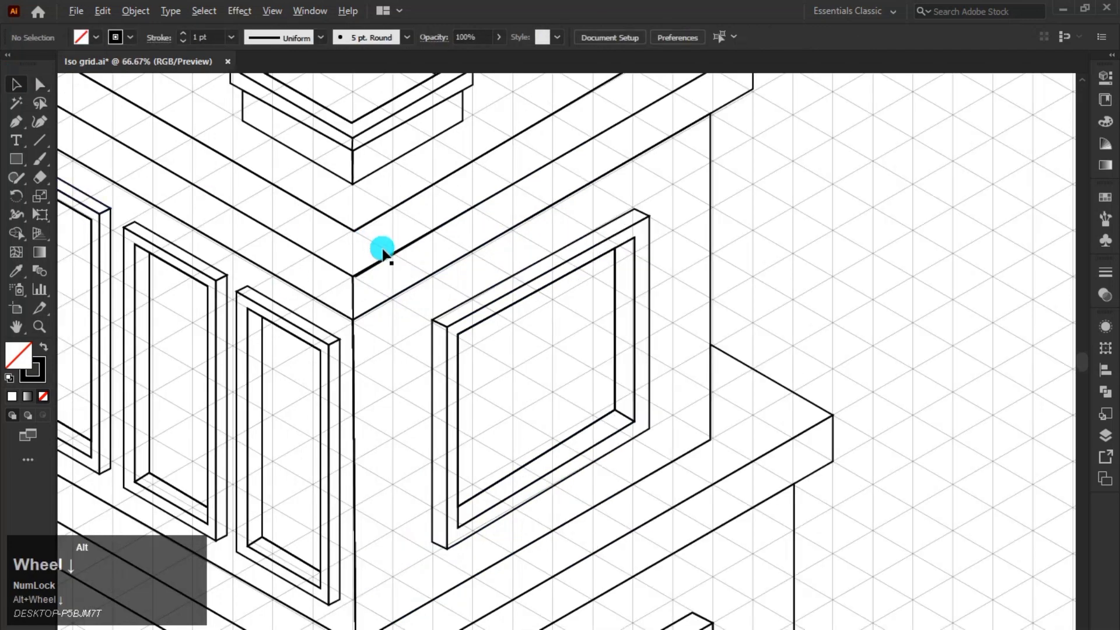
# Zoom out to bring the whole building into view for colouring.
pyautogui.click(568, 273)
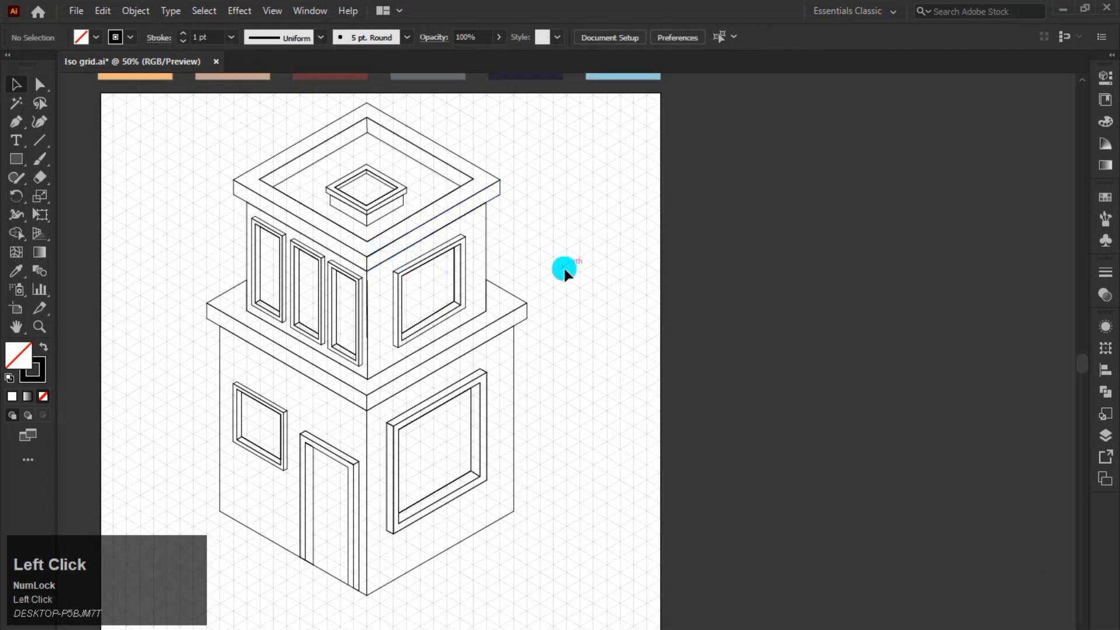
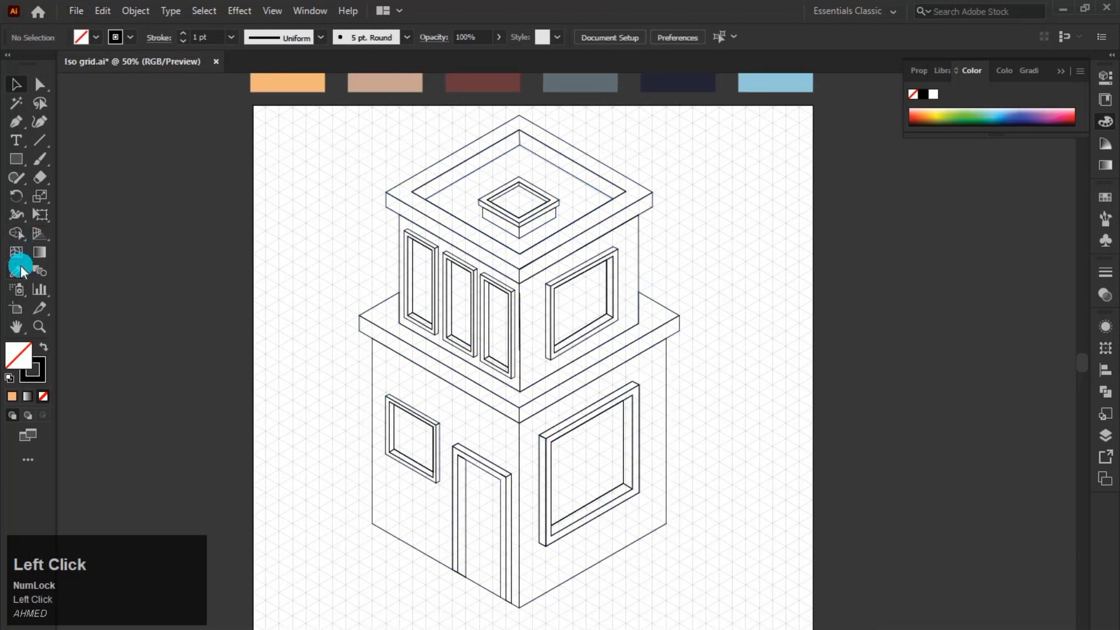
# Fill the roof rim and vent rim orange, the left side faces tan and the right side faces dark red.
pyautogui.click(432, 176)
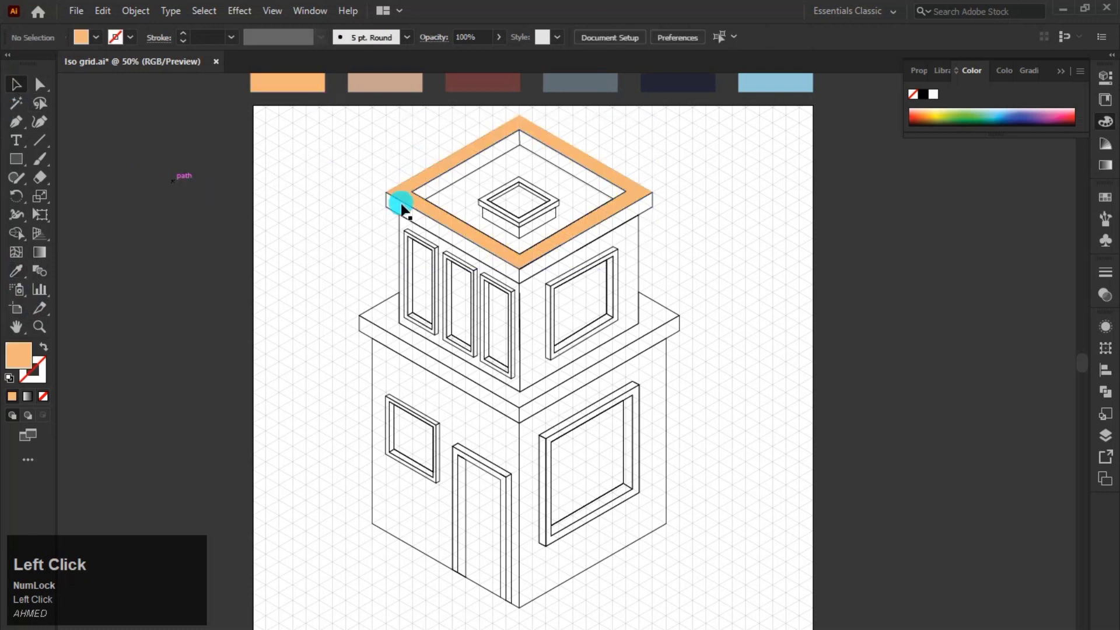
pyautogui.press('ctrl+z')
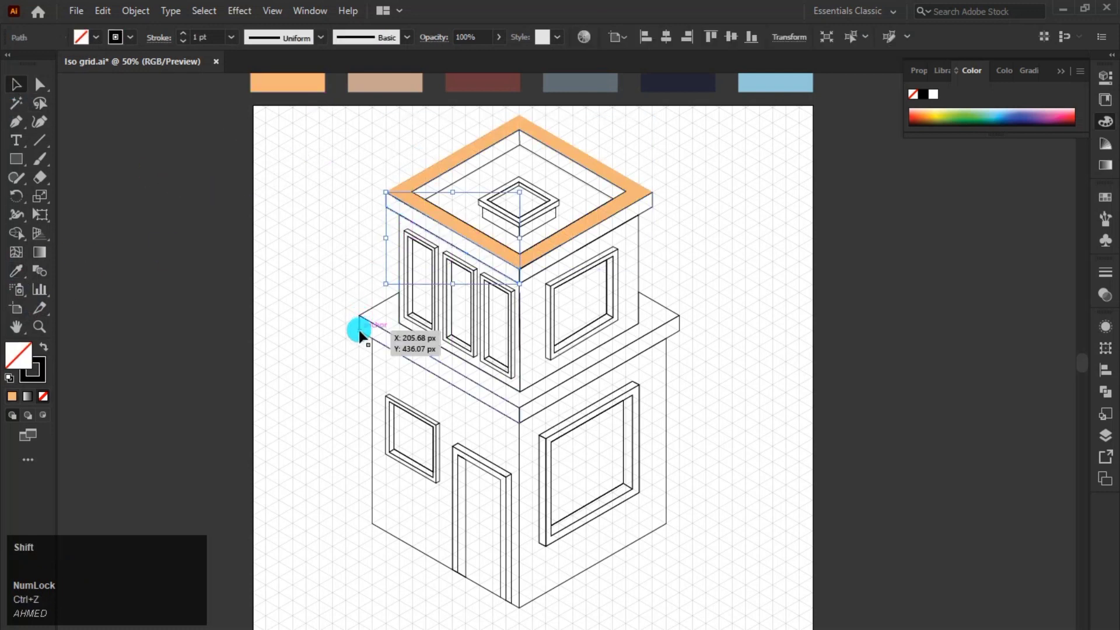
pyautogui.click(366, 336)
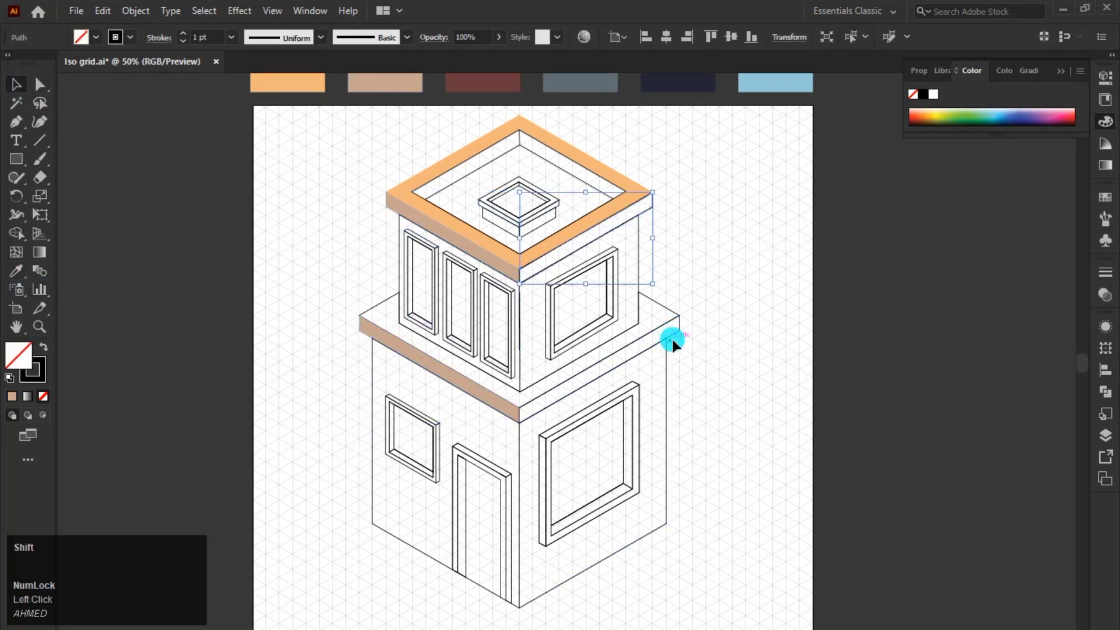
pyautogui.click(677, 338)
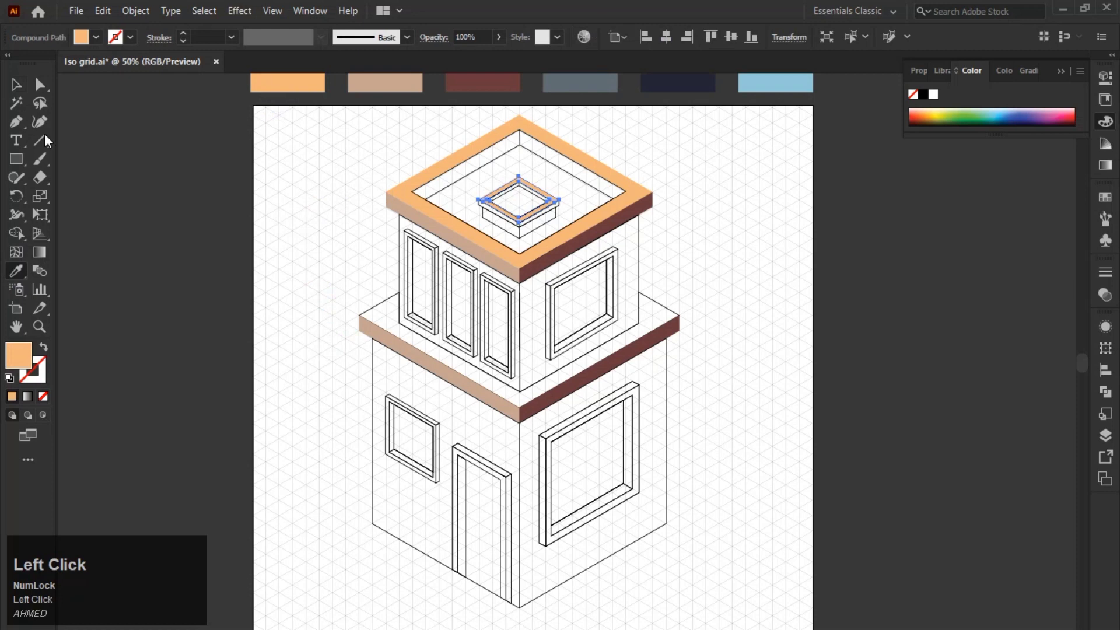
pyautogui.scroll(3)
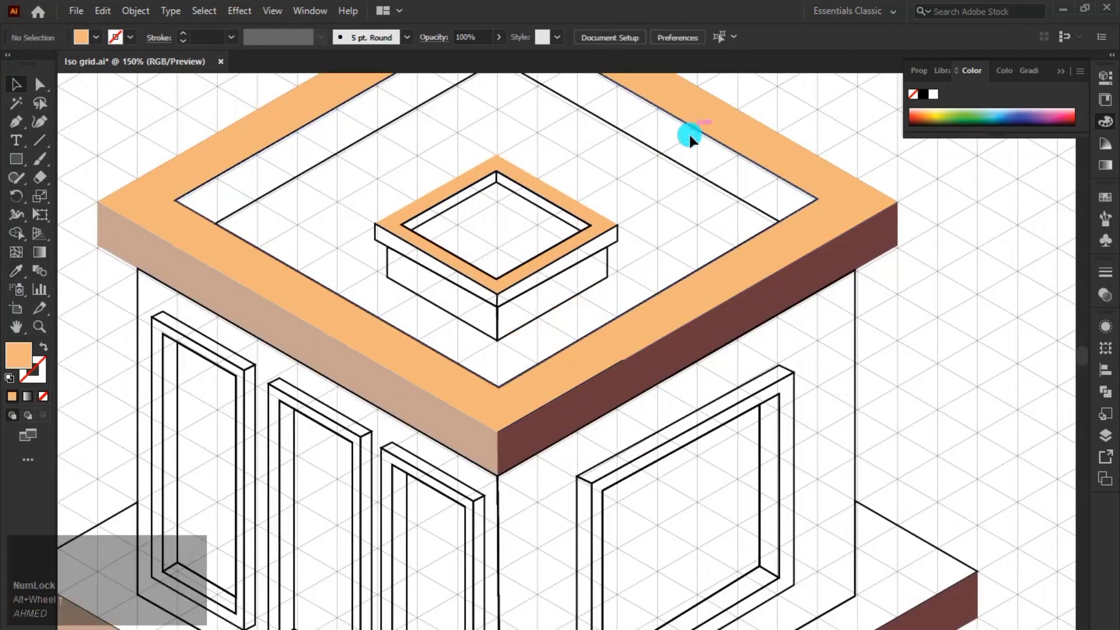
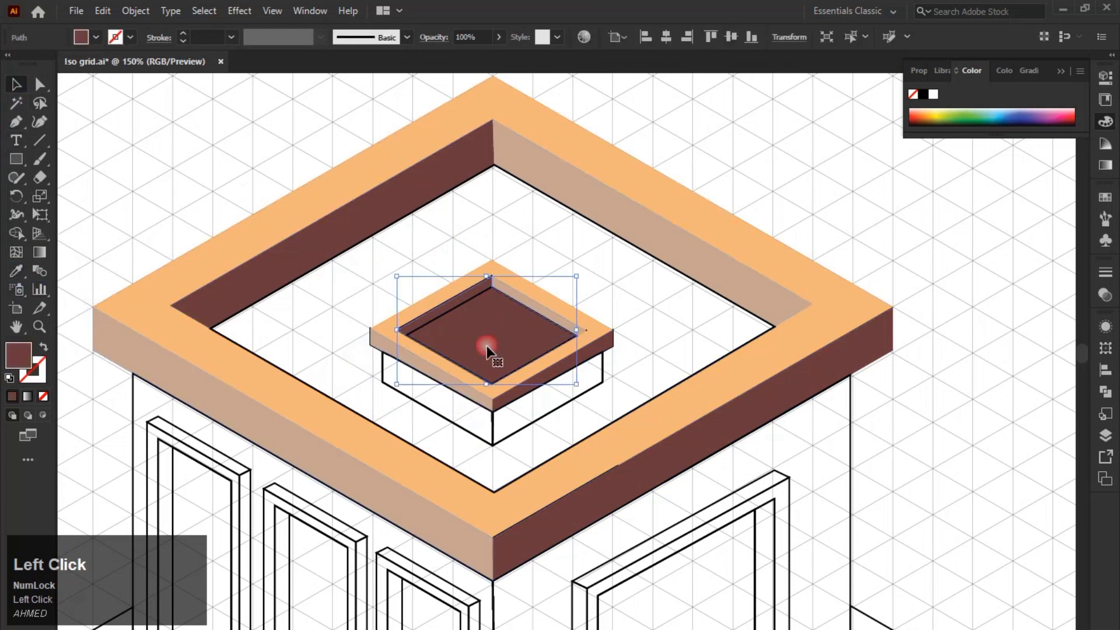
# Undo the dark red vent-opening fill and colour the vent box side face with an orange-brown tone.
pyautogui.press('ctrl+z')
pyautogui.click(484, 306)
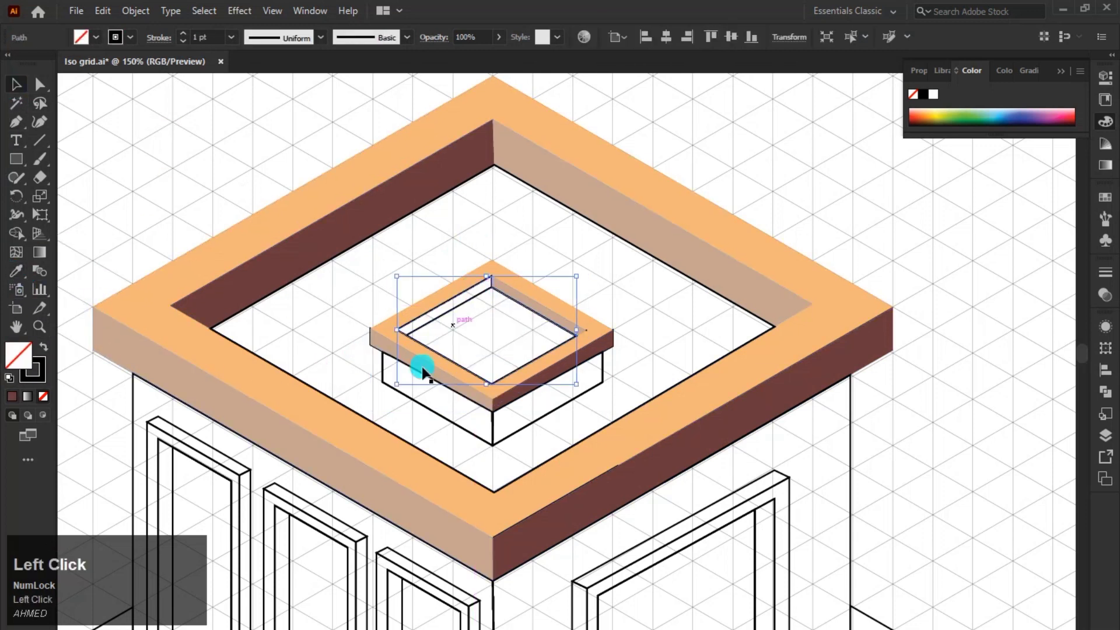
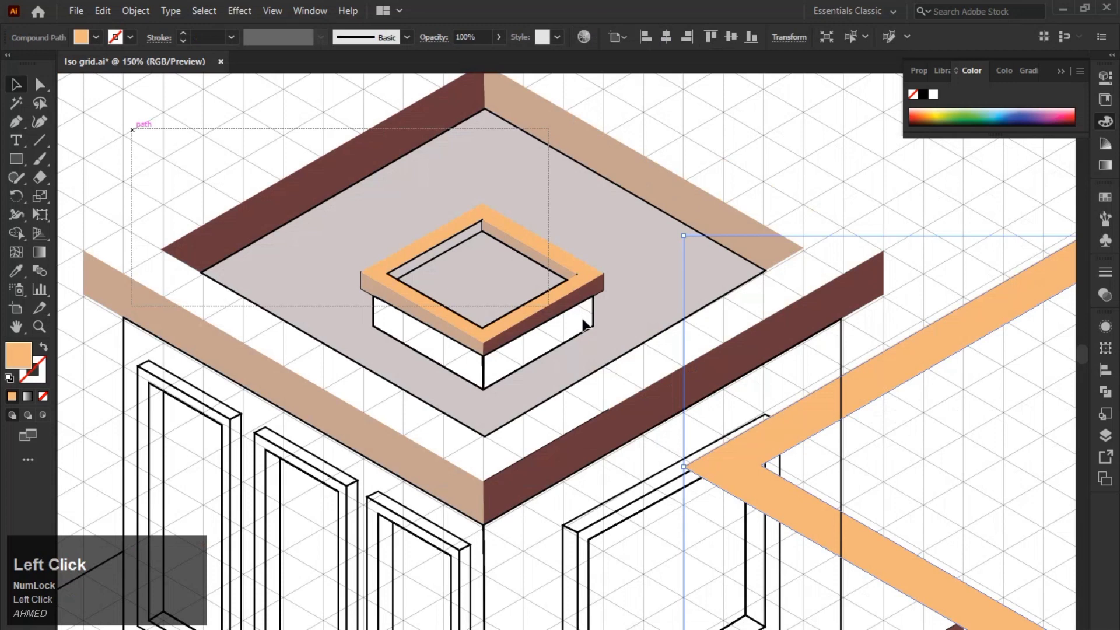
pyautogui.press('ctrl+z')
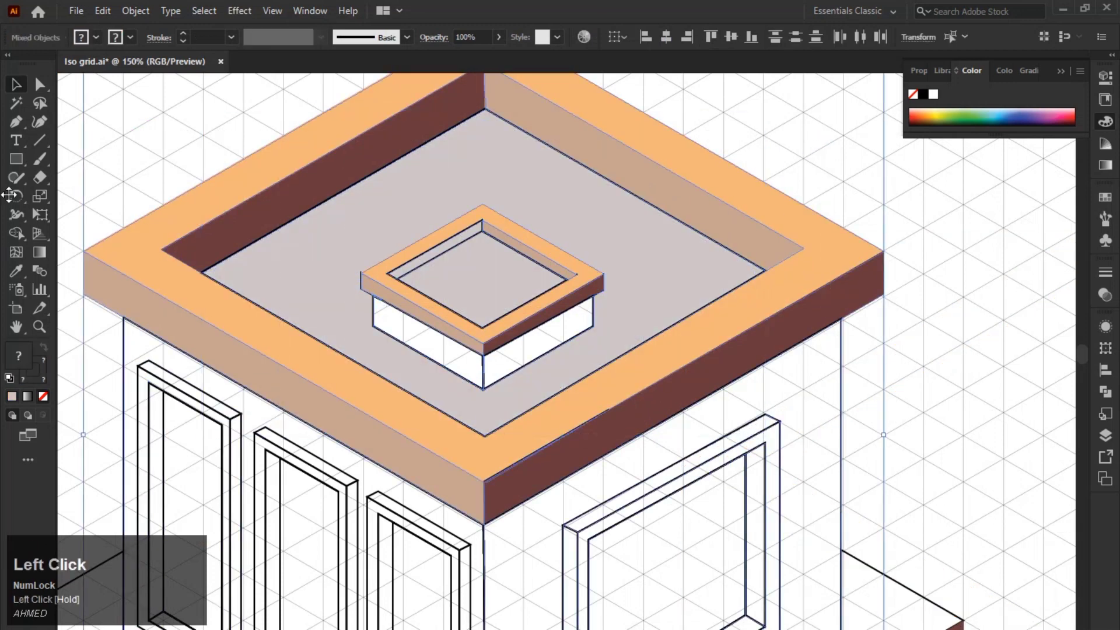
pyautogui.click(438, 261)
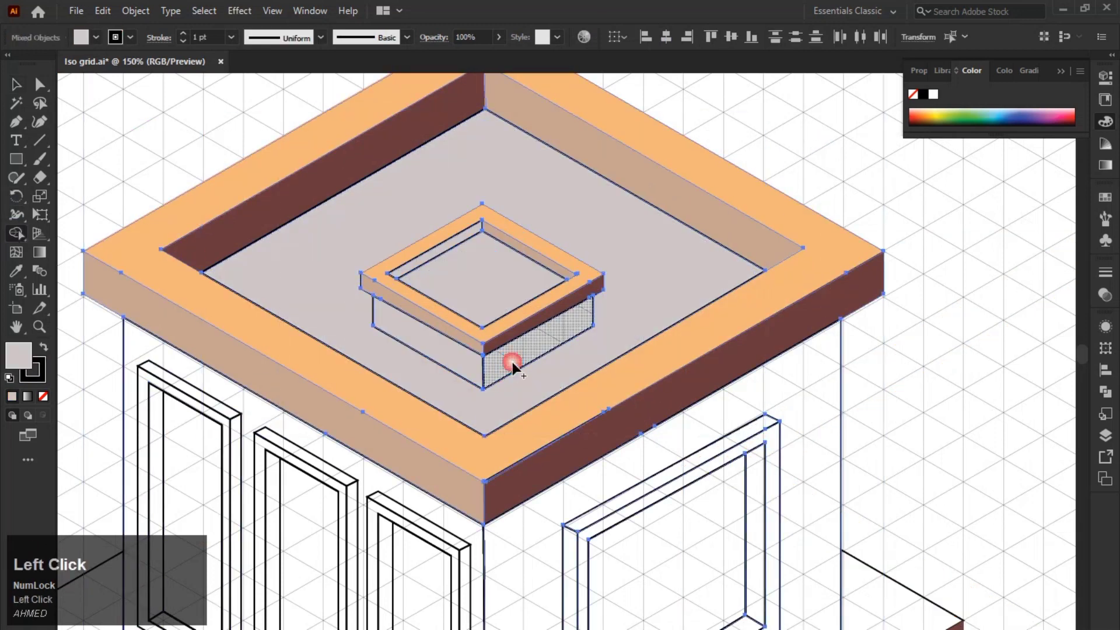
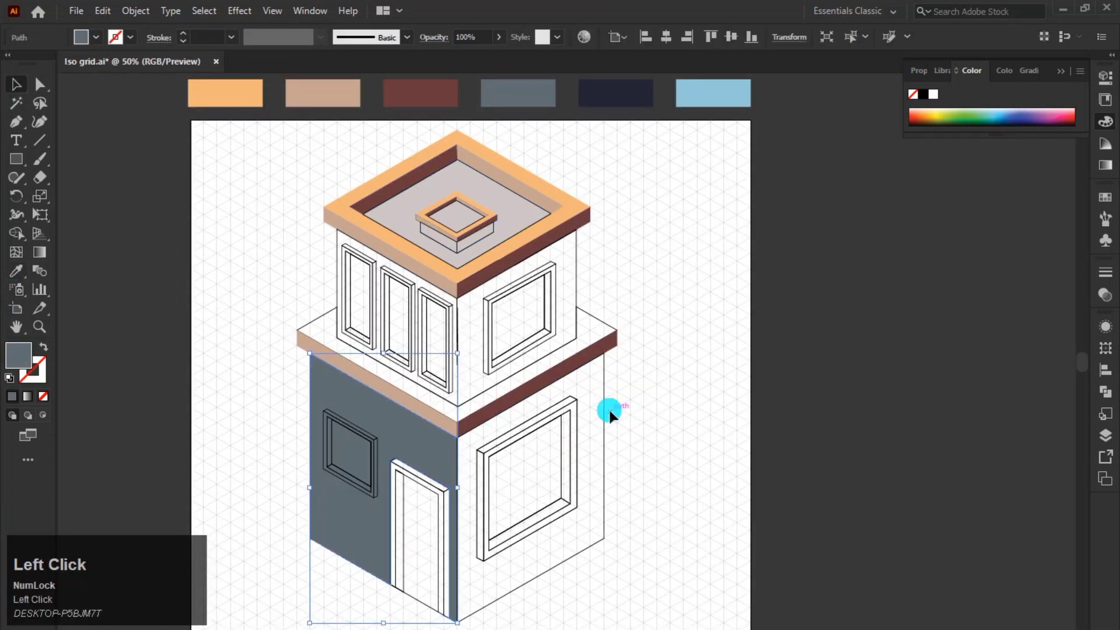
# Fill the ground floor's right wall dark navy and select the whole building for further colouring.
pyautogui.click(654, 523)
pyautogui.press('ctrl+z')
pyautogui.moveTo(554, 483); pyautogui.dragTo(22, 91)
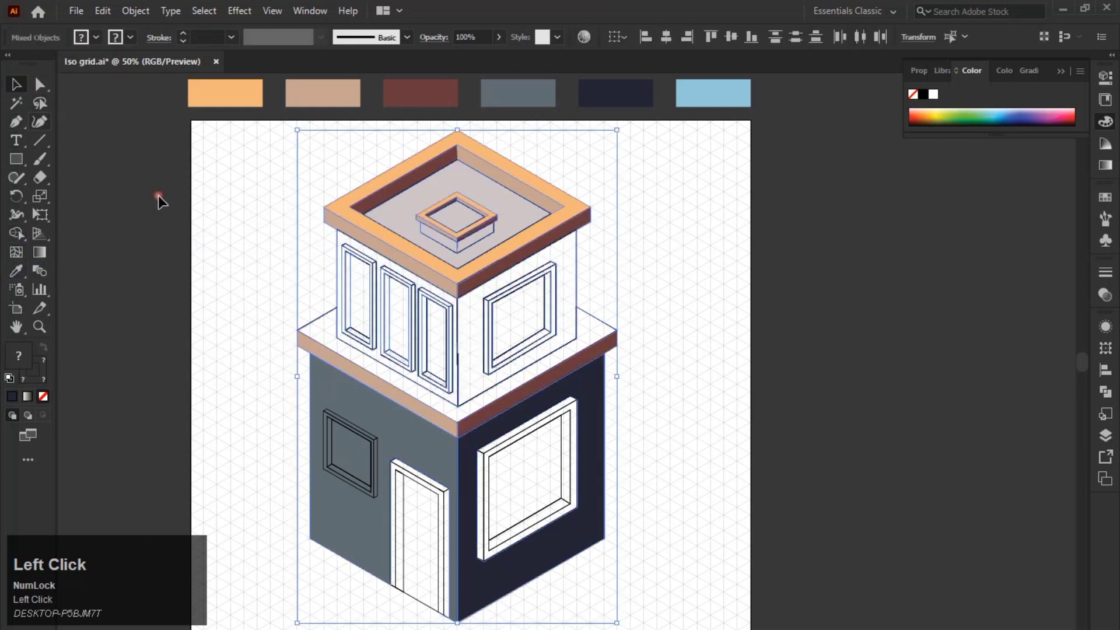
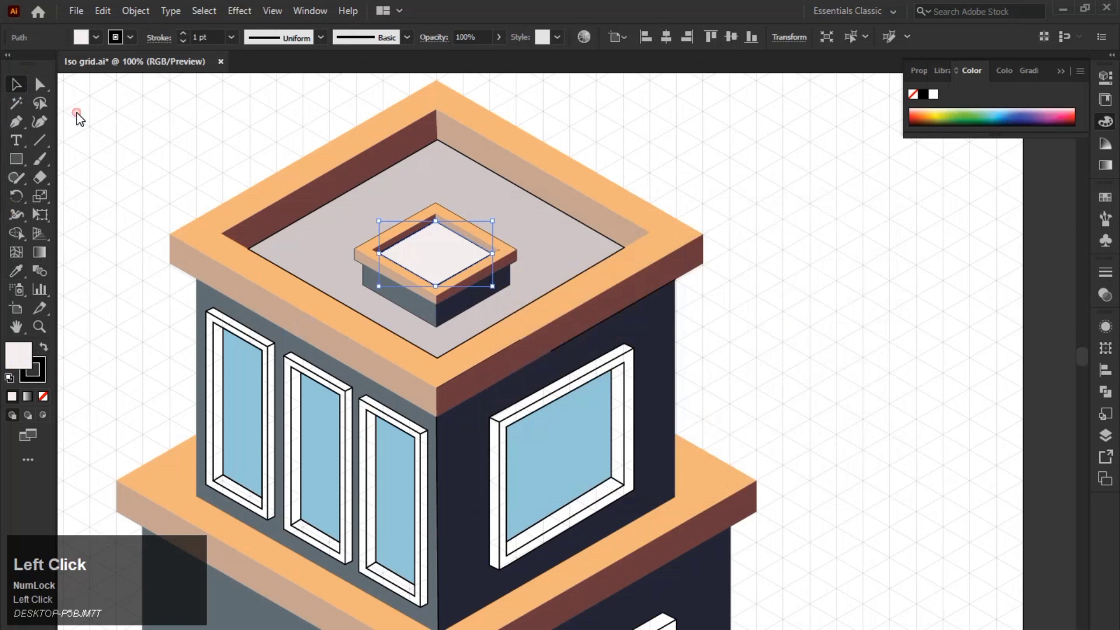
pyautogui.click(44, 381)
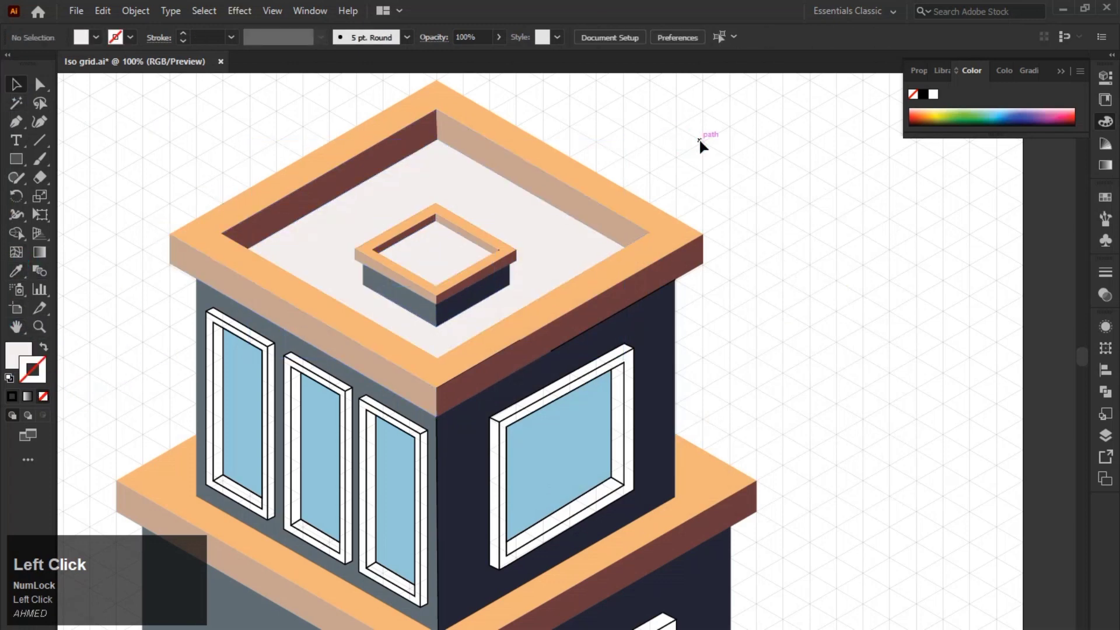
pyautogui.scroll(-3)
pyautogui.click(758, 355)
pyautogui.press('space')
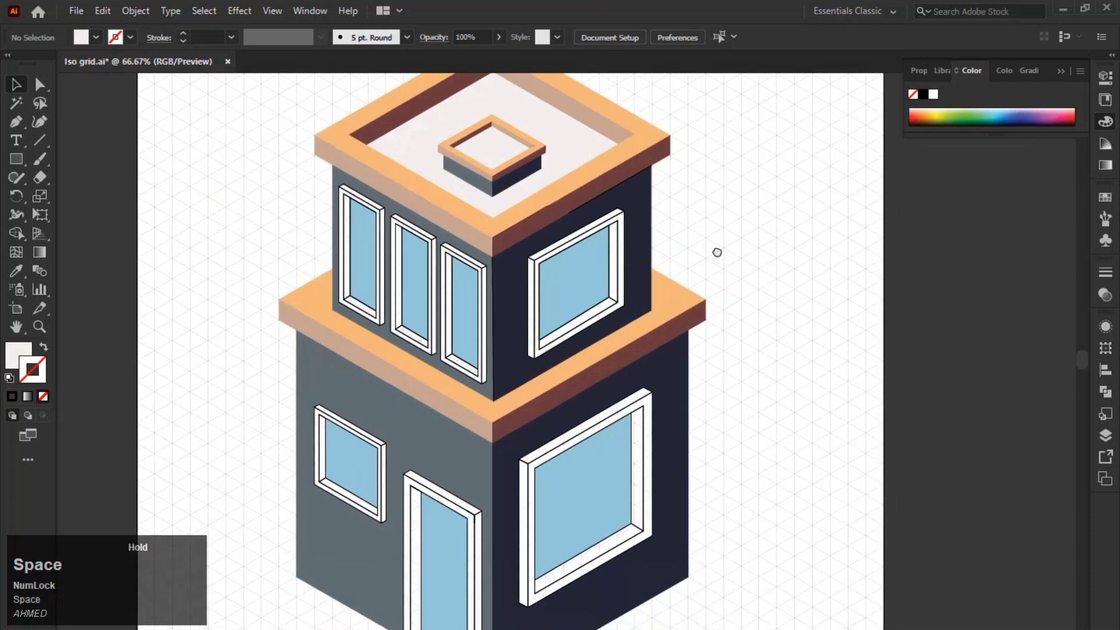
pyautogui.scroll(3)
pyautogui.scroll(3)
# Select the small left-wall window with its wall and pick its glass pane for frame shading.
pyautogui.moveTo(318, 281); pyautogui.dragTo(20, 239)
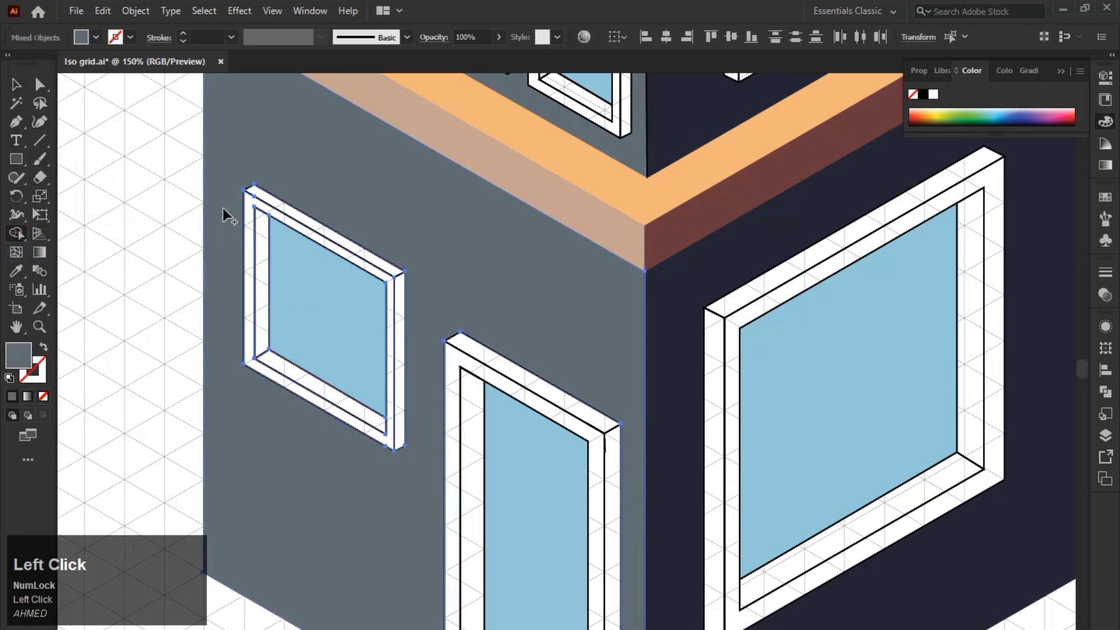
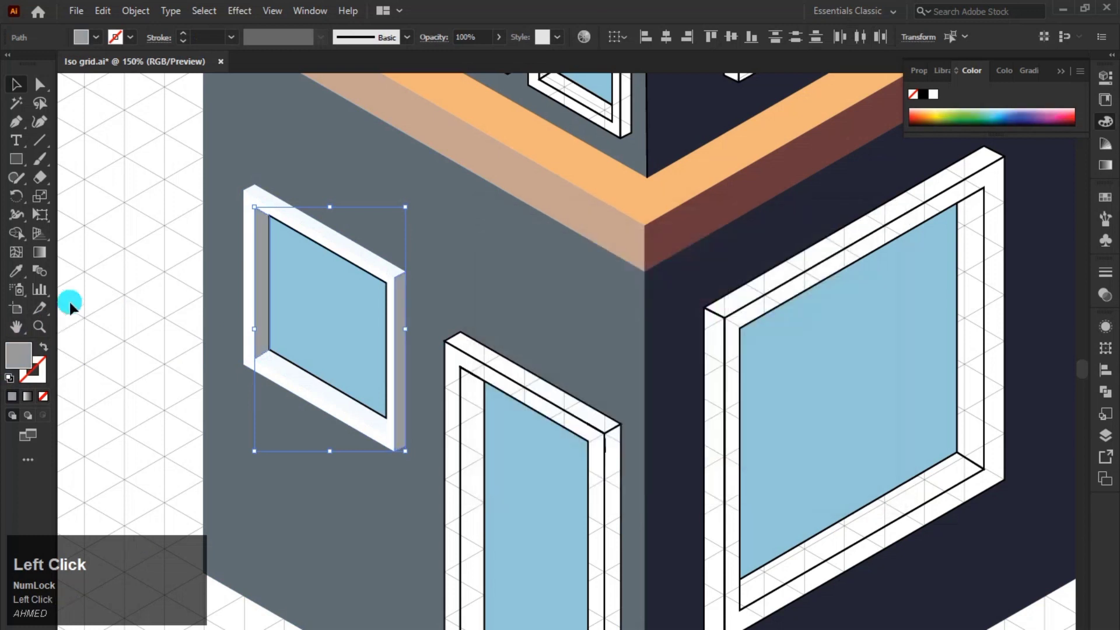
pyautogui.click(116, 265)
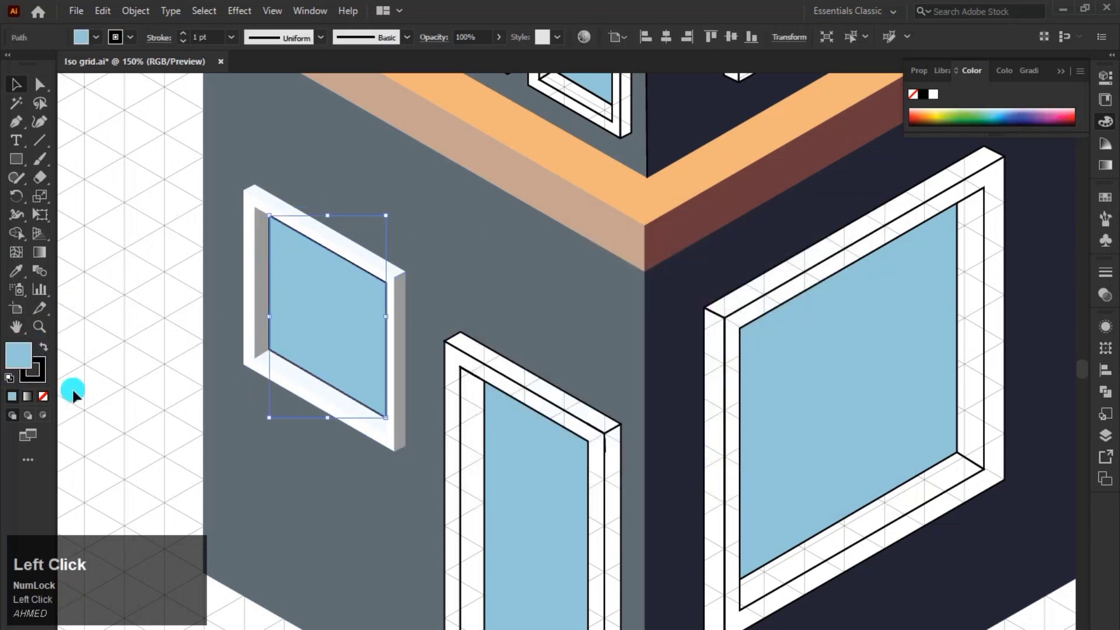
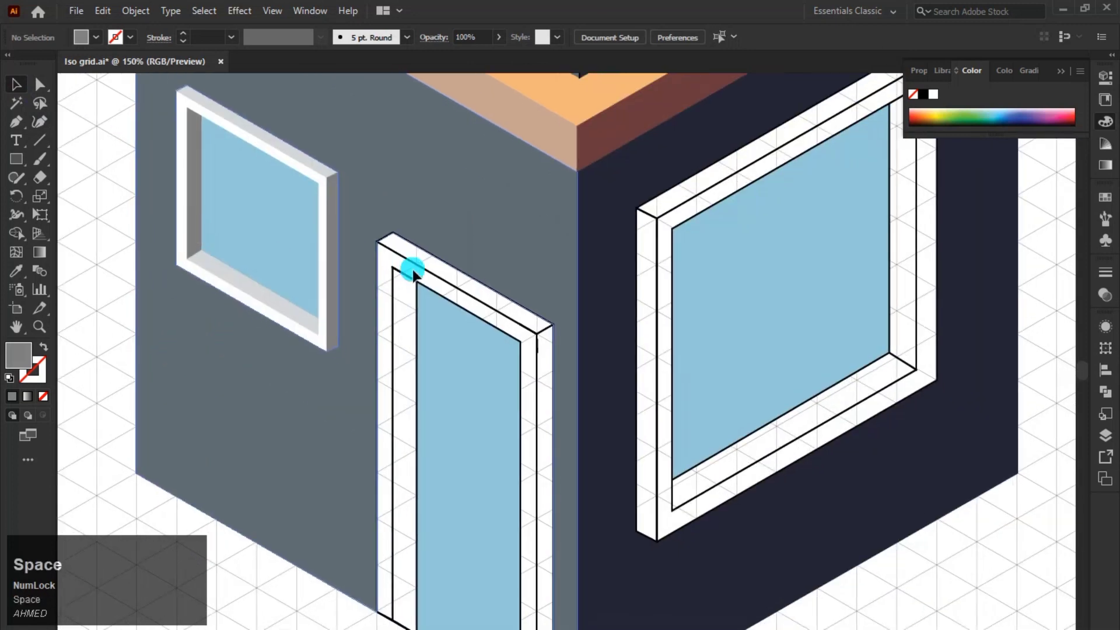
# Select the door with its surrounding wall and fill a door-frame face white.
pyautogui.scroll(-3)
pyautogui.moveTo(383, 516); pyautogui.dragTo(23, 236)
pyautogui.click(379, 260)
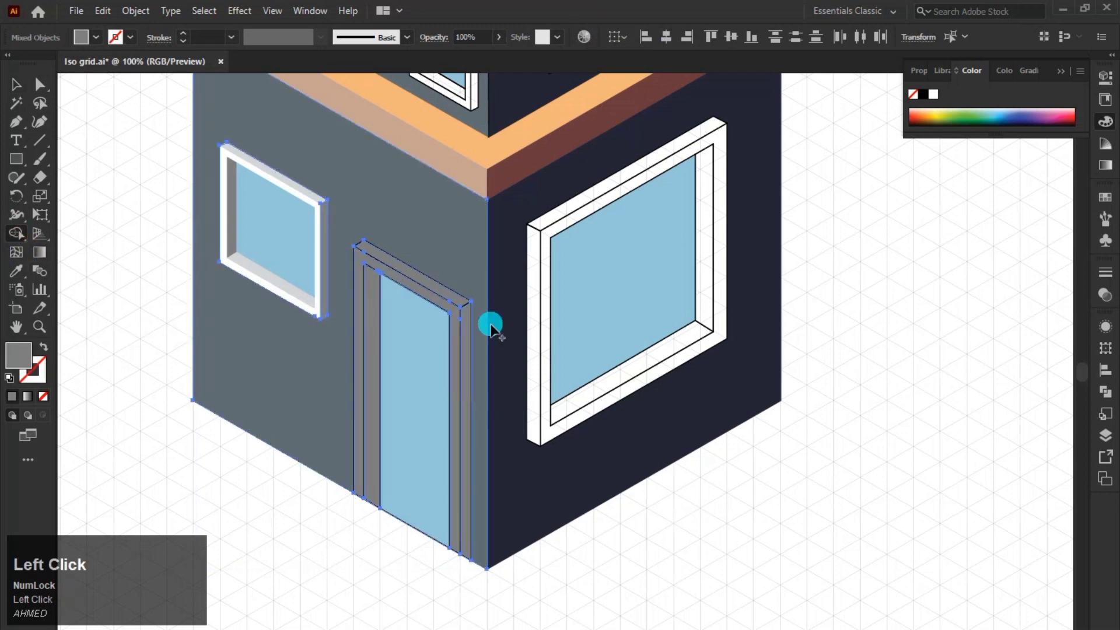
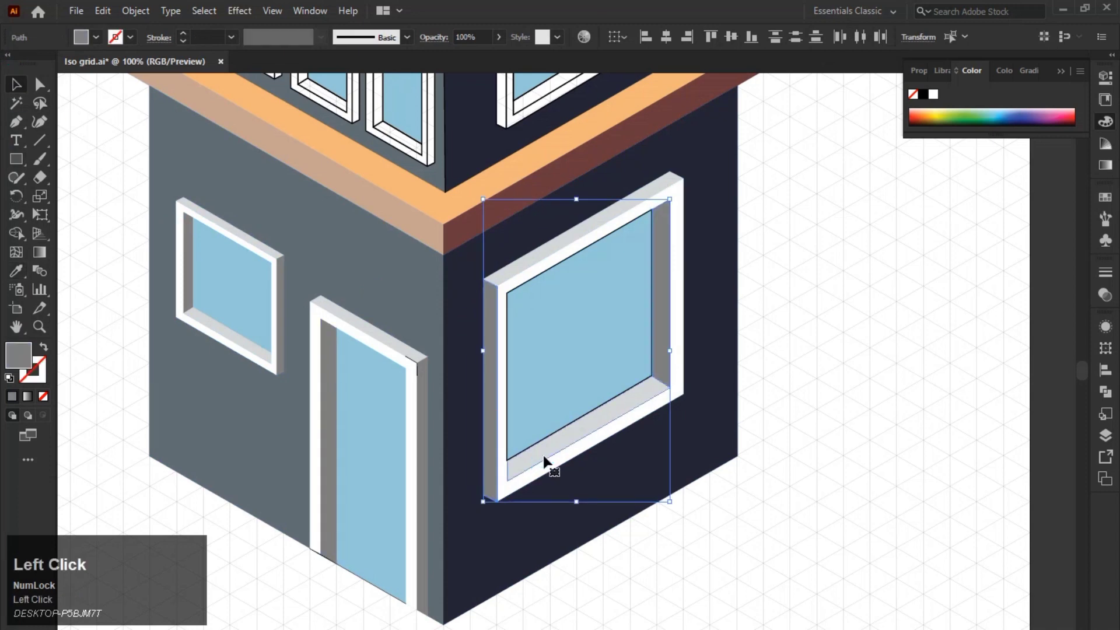
# Zoom to the upper floor, ungroup, and select the upper windows with their walls to shade their frames white and grey.
pyautogui.scroll(-3)
pyautogui.press('space')
pyautogui.scroll(3)
pyautogui.click(251, 143)
pyautogui.press('ctrl+shift+g')
pyautogui.click(539, 260)
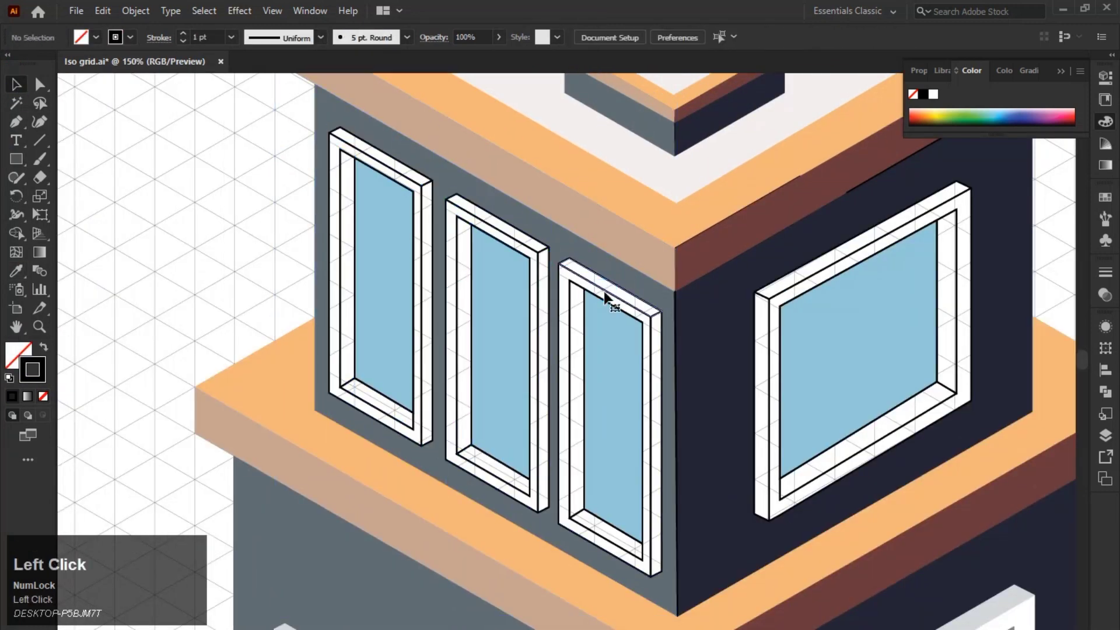
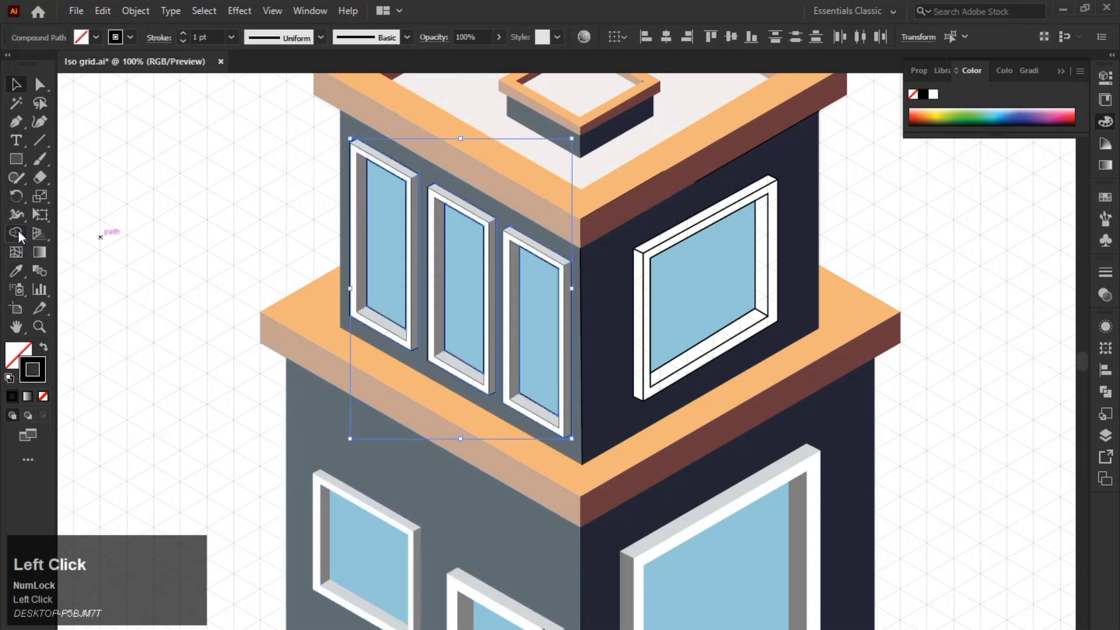
pyautogui.click(488, 284)
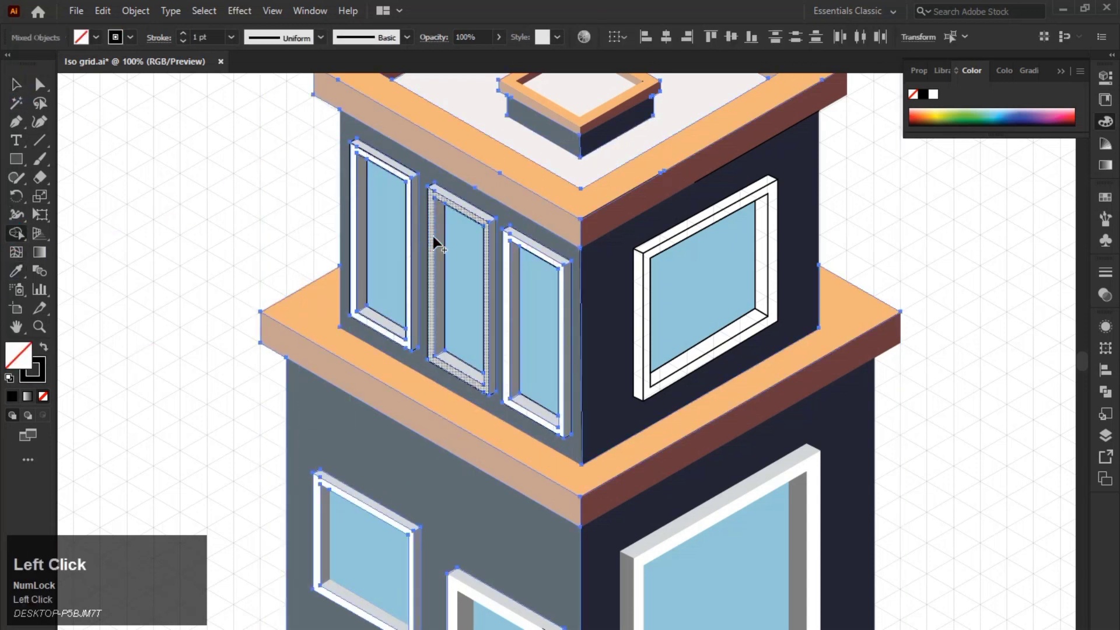
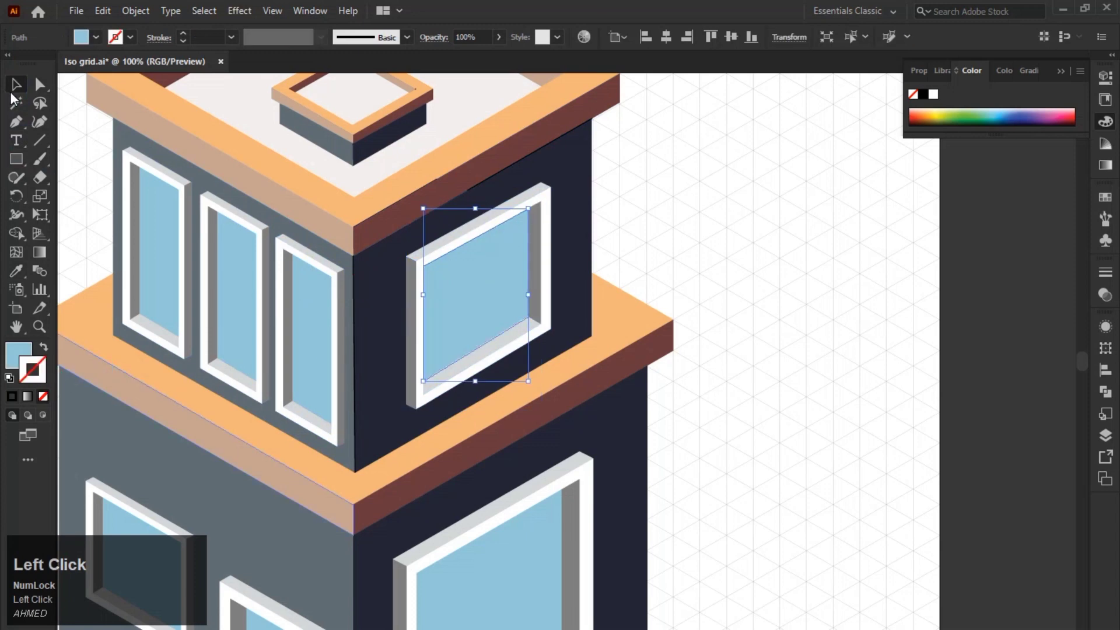
pyautogui.scroll(-3)
# Clear the selection before drawing the grass base.
pyautogui.click(699, 215)
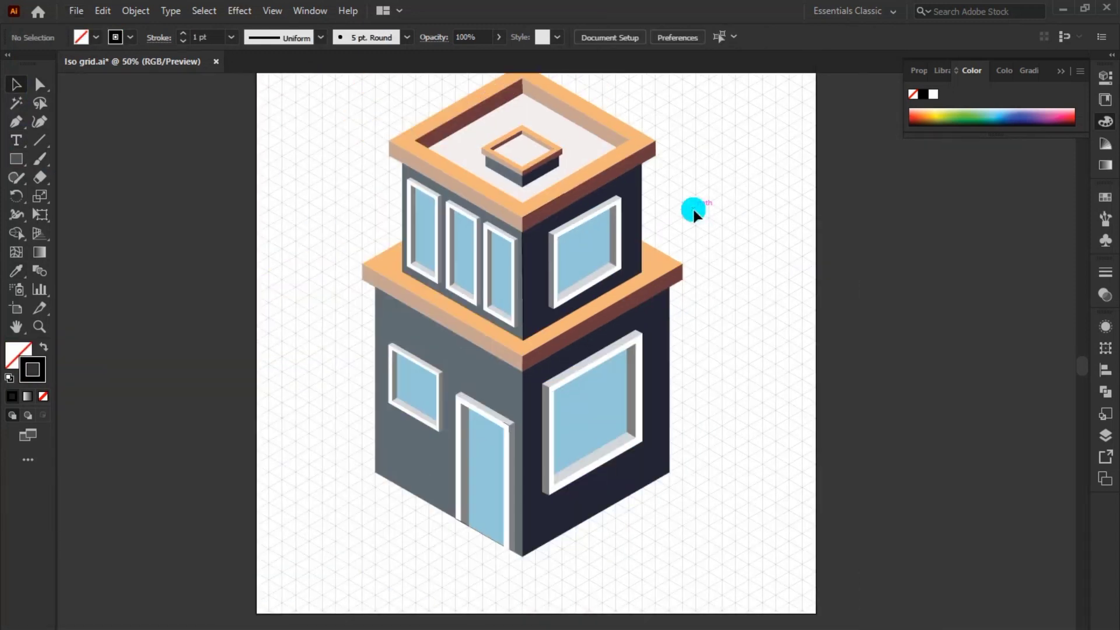
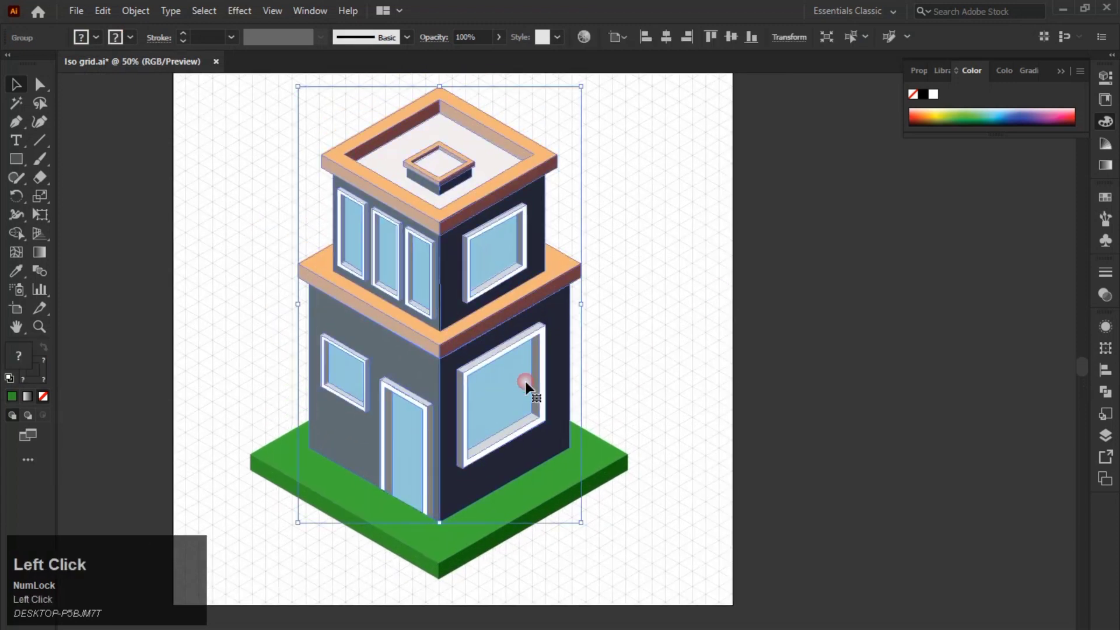
# Select the clipped grid overlay group and remove it, leaving a plain white artboard.
pyautogui.rightClick(682, 249)
pyautogui.click(638, 245)
pyautogui.scroll(-3)
pyautogui.moveTo(633, 332); pyautogui.dragTo(1068, 77)
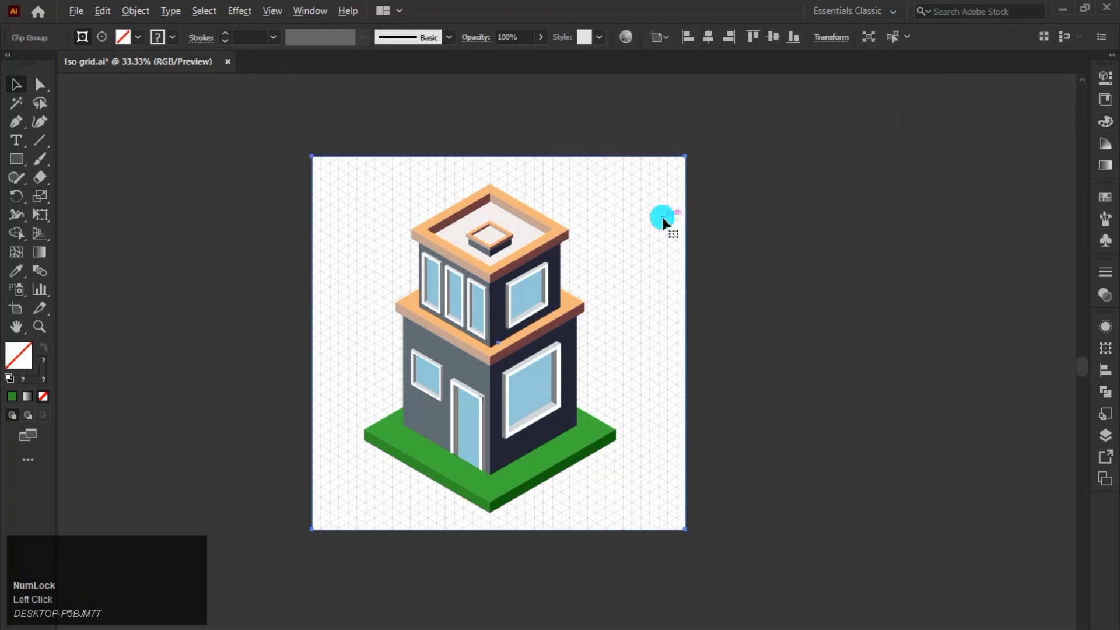
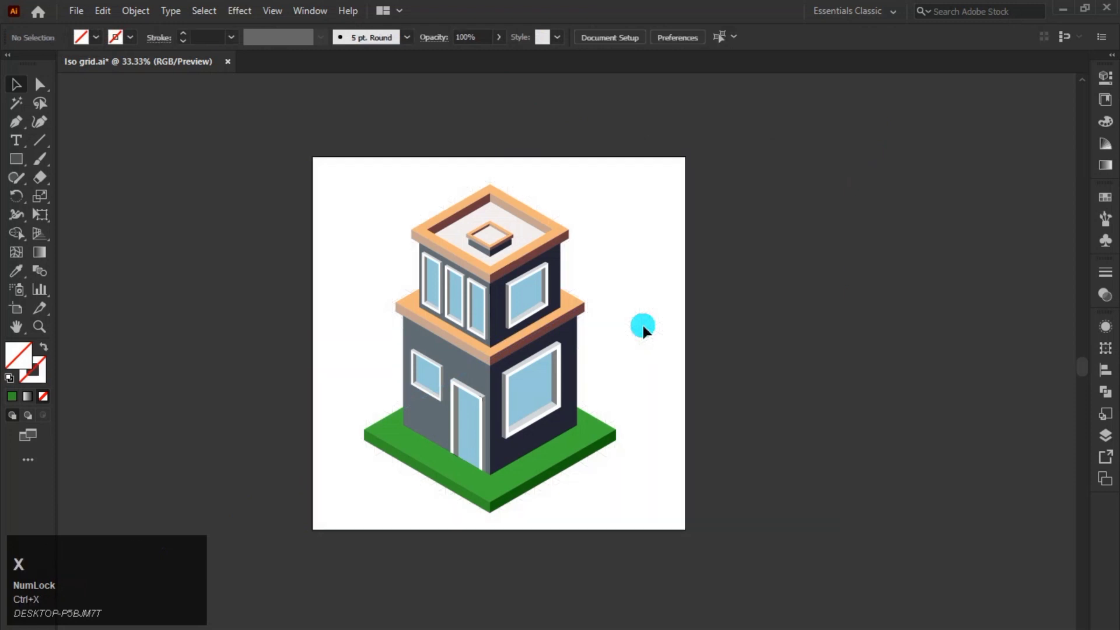
# Select the building with its grass base and align it to the artboard's centre.
pyautogui.click(789, 301)
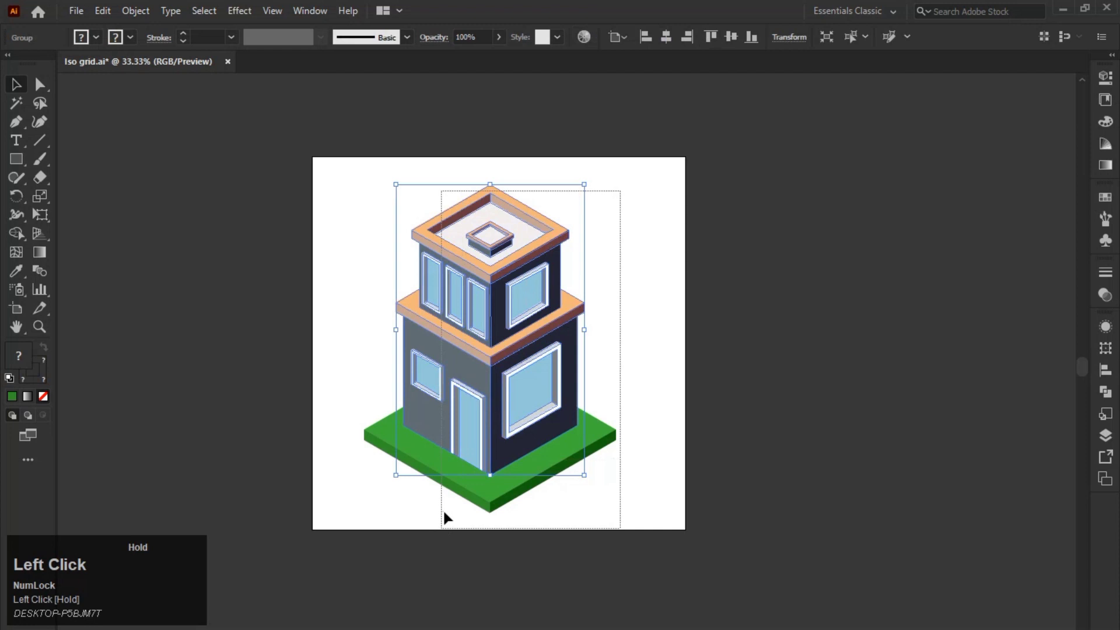
pyautogui.rightClick(480, 295)
pyautogui.click(520, 406)
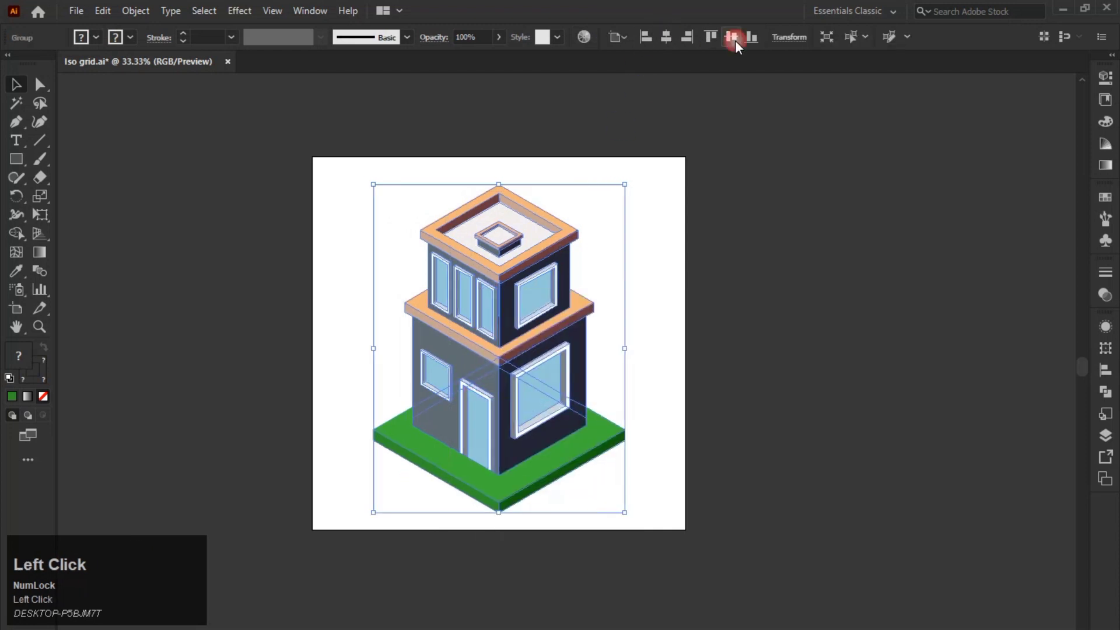